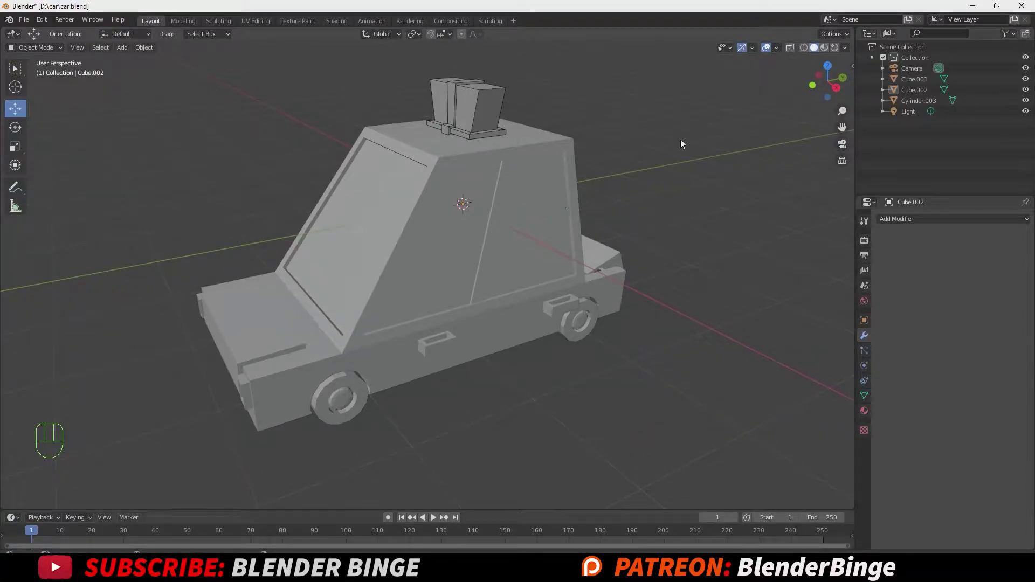
Add a plane, scale it into a large ground surface and lower it beneath the car.
{"action": "left_click", "coordinate": [835, 51]}
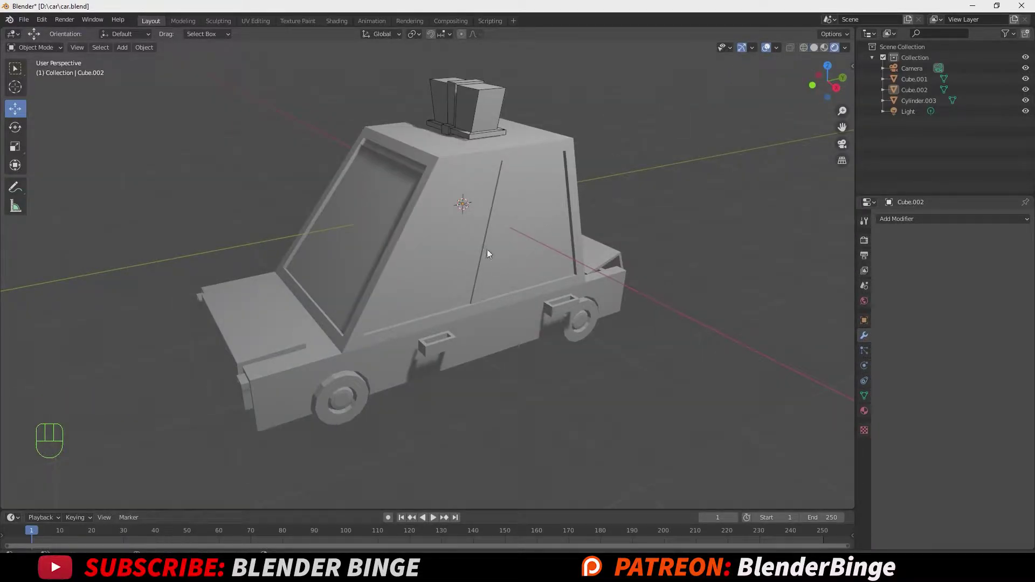
{"action": "left_click_drag", "start_coordinate": [780, 50], "coordinate": [651, 191]}
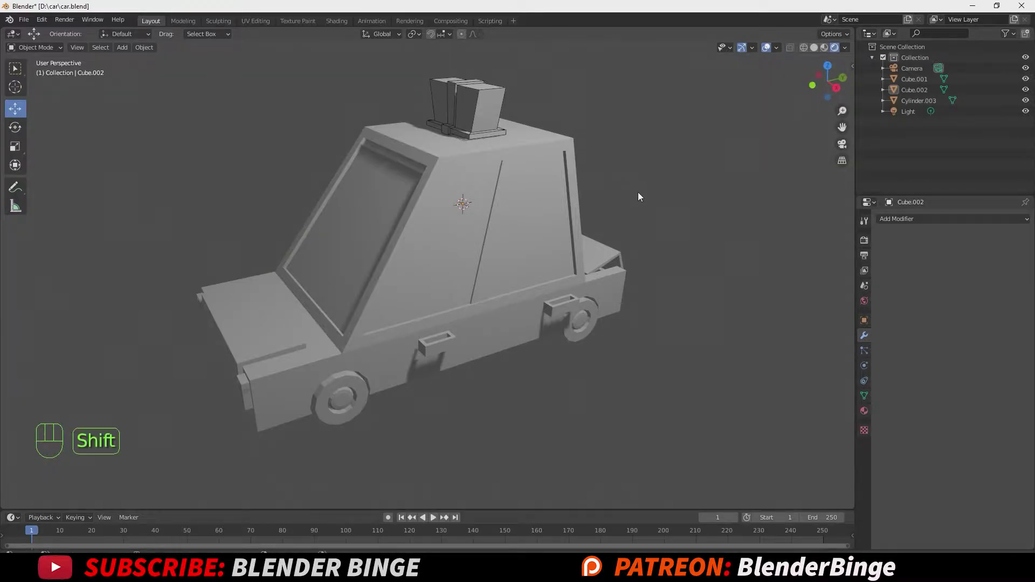
{"action": "key", "text": "shift+a"}
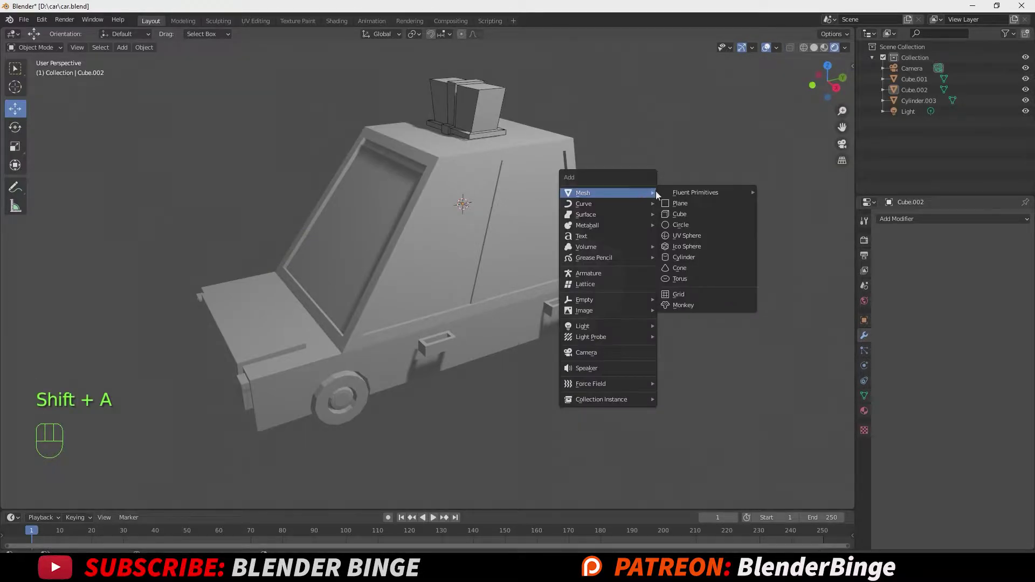
{"action": "key", "text": "shift+a"}
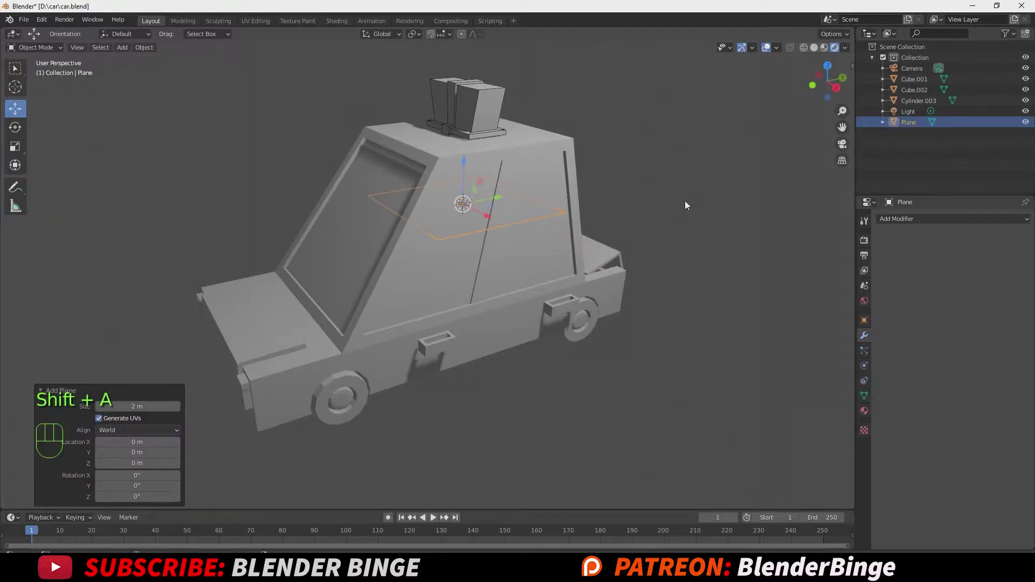
{"action": "key", "text": "s"}
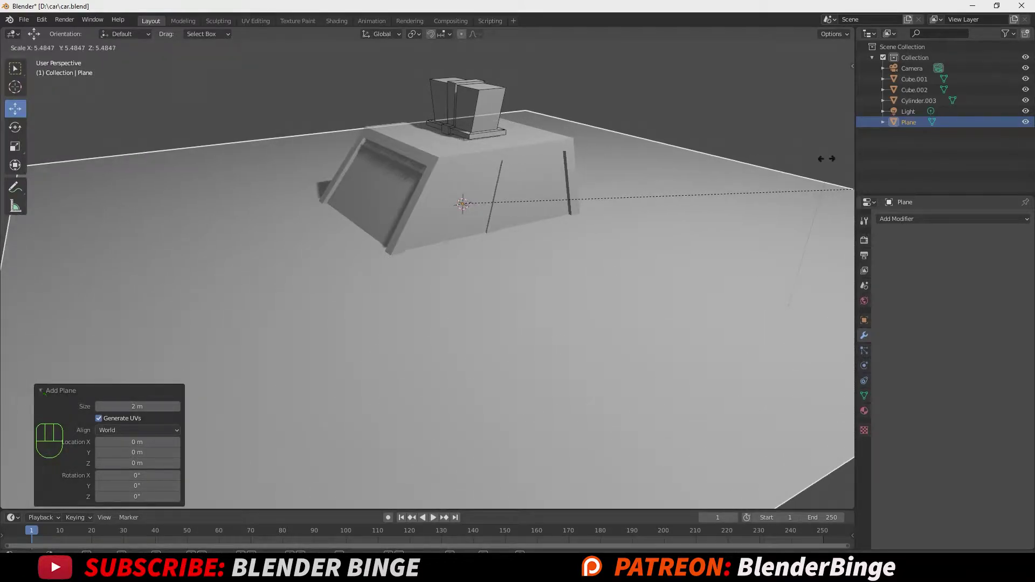
{"action": "key", "text": "g"}
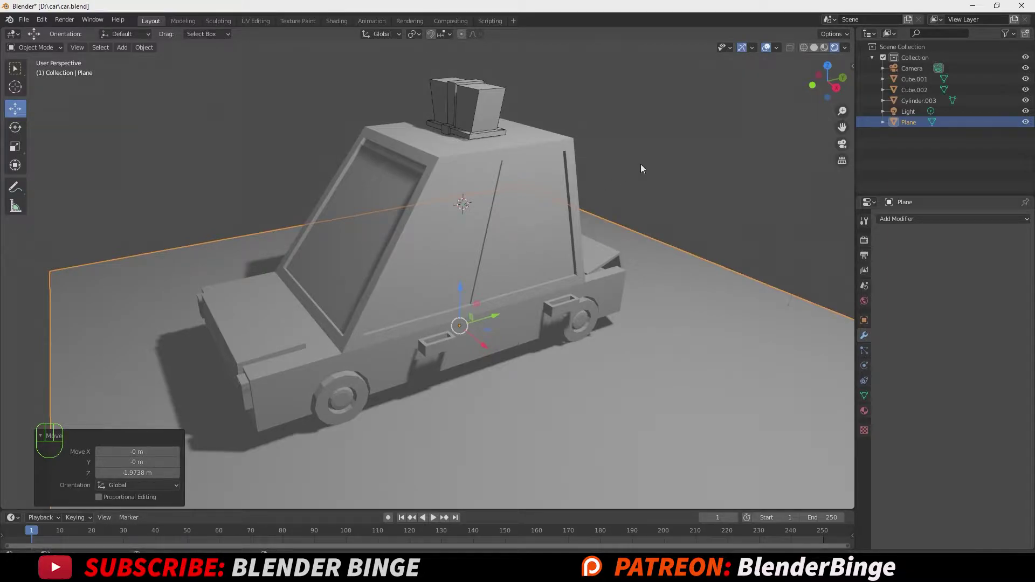
{"action": "left_click", "coordinate": [644, 167]}
{"action": "scroll", "scroll_direction": "down", "scroll_amount": 3}
{"action": "scroll", "scroll_direction": "up", "scroll_amount": 3}
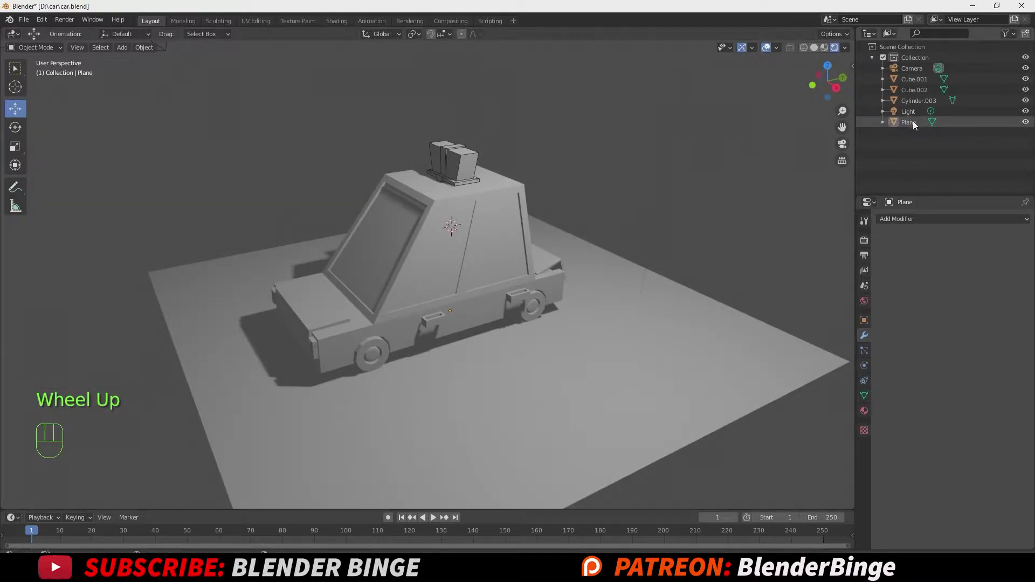
Make the scene light a pale blue area light of about 204.6 W, then select the car body.
{"action": "left_click", "coordinate": [913, 116]}
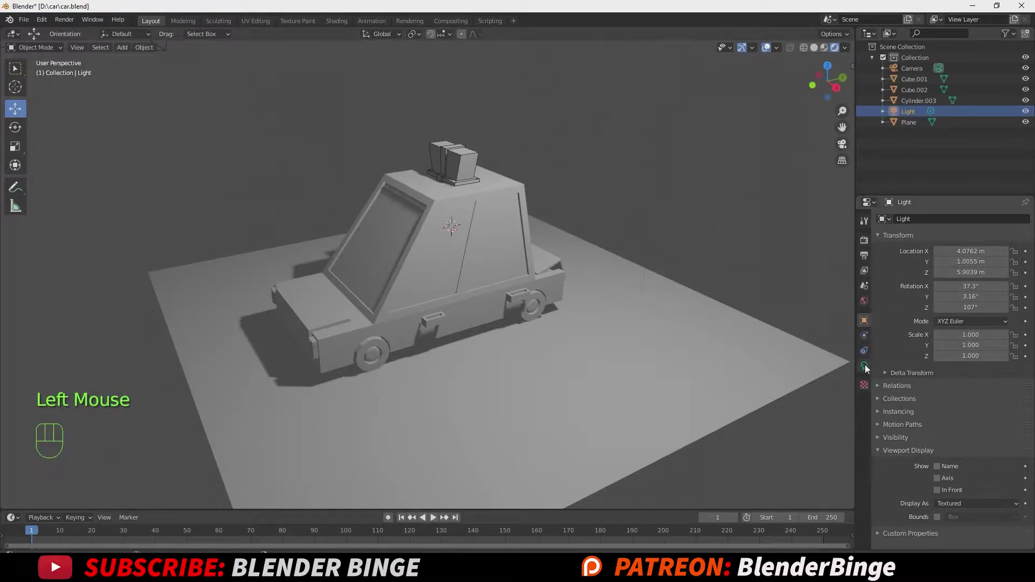
{"action": "left_click", "coordinate": [868, 368]}
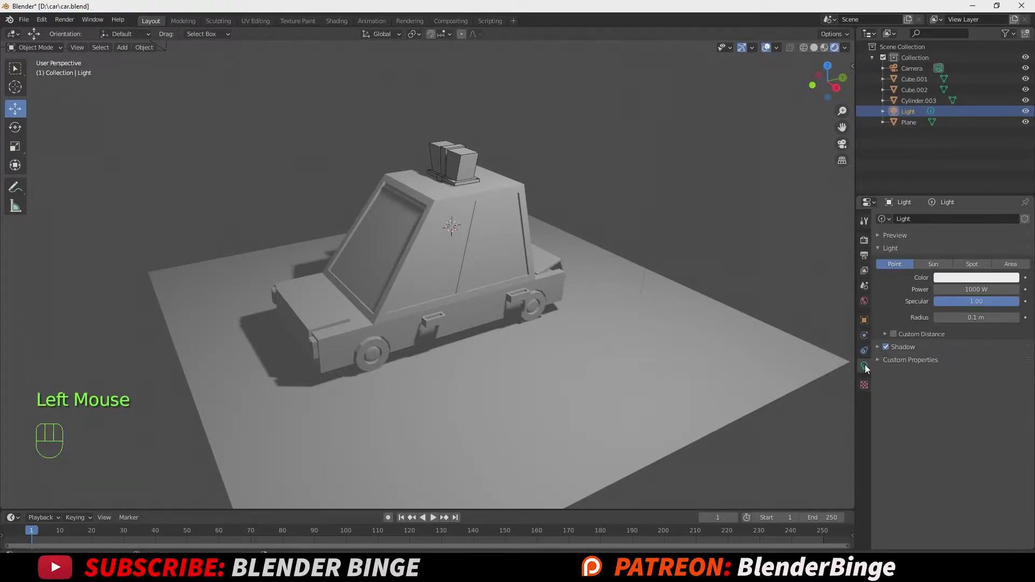
{"action": "left_click", "coordinate": [1017, 265]}
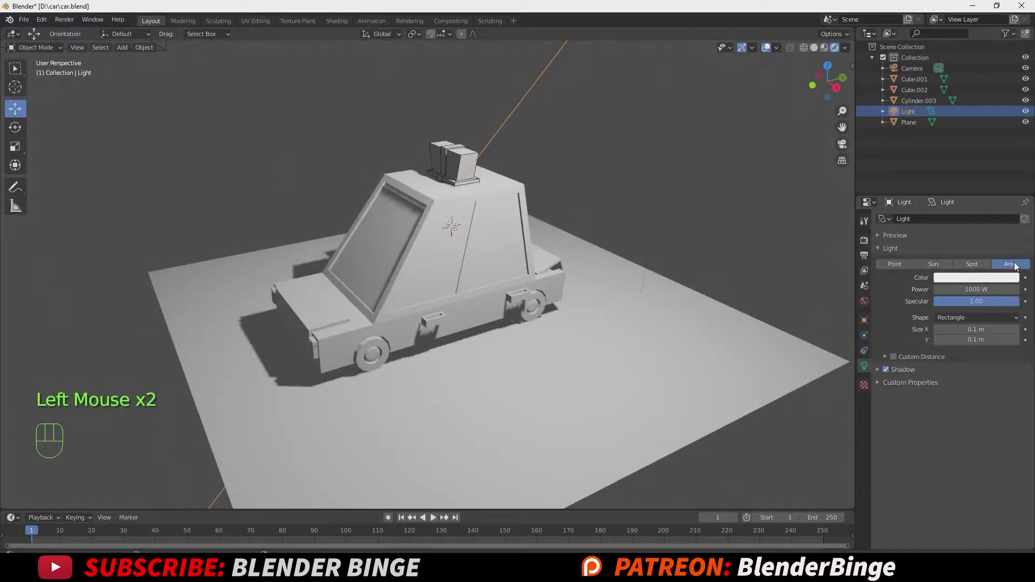
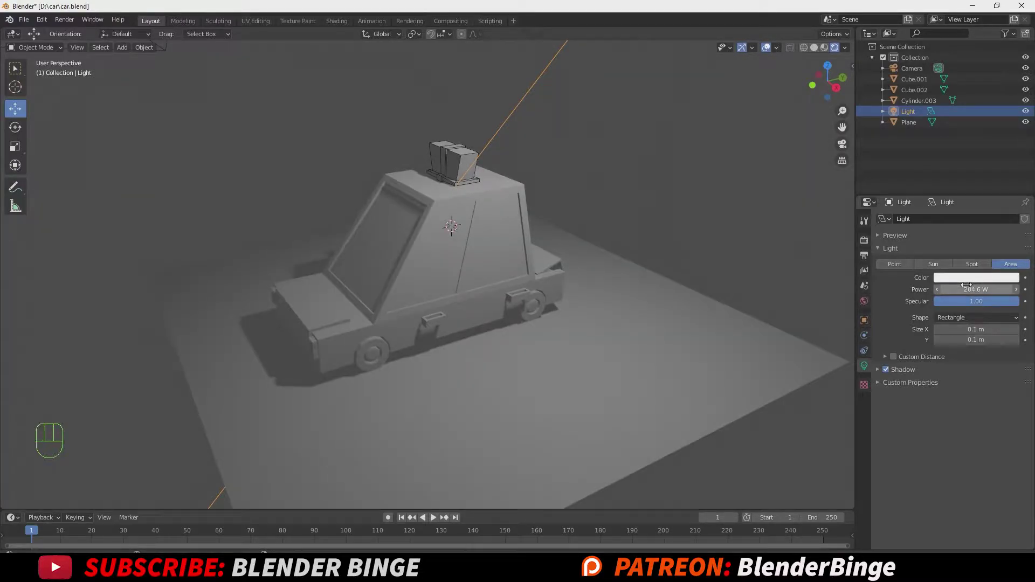
{"action": "left_click", "coordinate": [974, 282]}
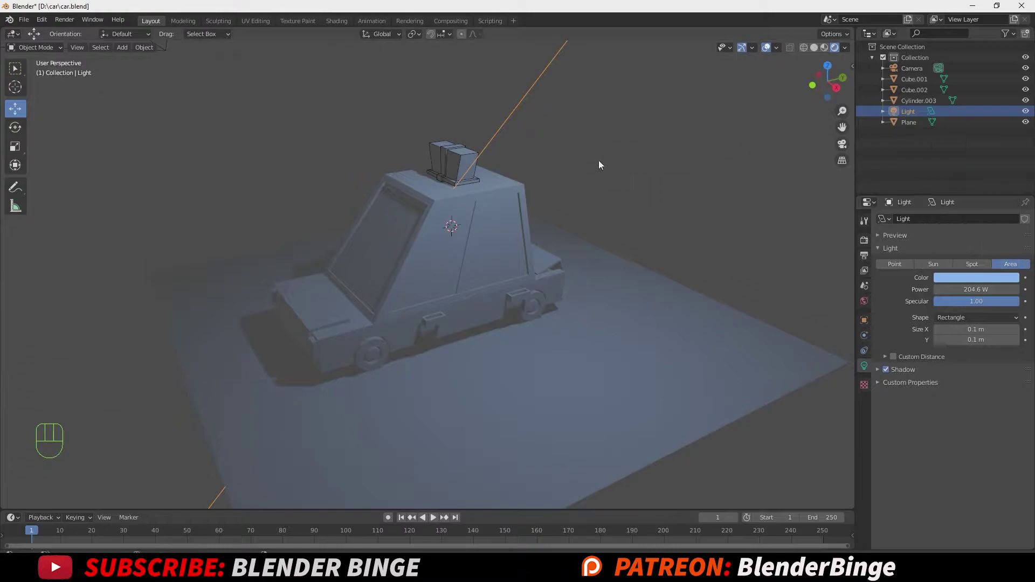
{"action": "left_click", "coordinate": [443, 266]}
Give the car body a new near-black material with roughness about 0.21 and assign it.
{"action": "key", "text": "Tab"}
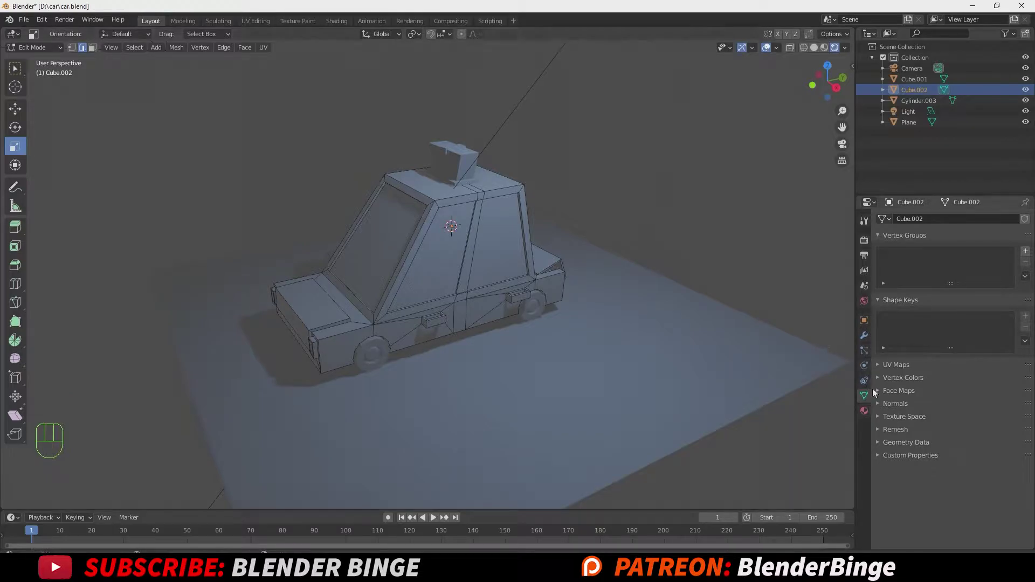
{"action": "left_click", "coordinate": [869, 413]}
{"action": "left_click", "coordinate": [968, 397]}
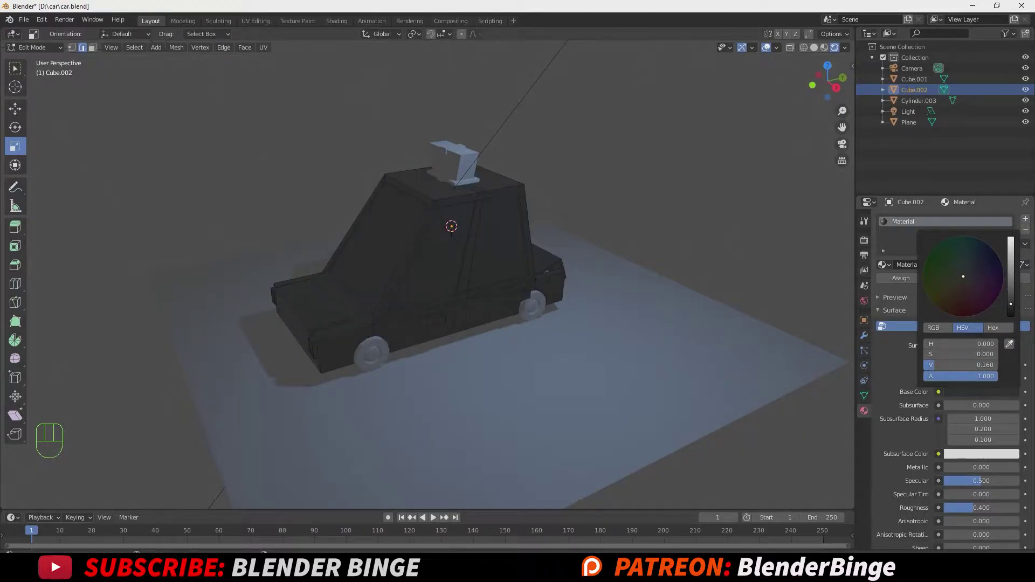
{"action": "scroll", "scroll_direction": "down", "scroll_amount": 3}
{"action": "scroll", "scroll_direction": "down", "scroll_amount": 3}
{"action": "left_click_drag", "start_coordinate": [972, 363], "coordinate": [963, 360]}
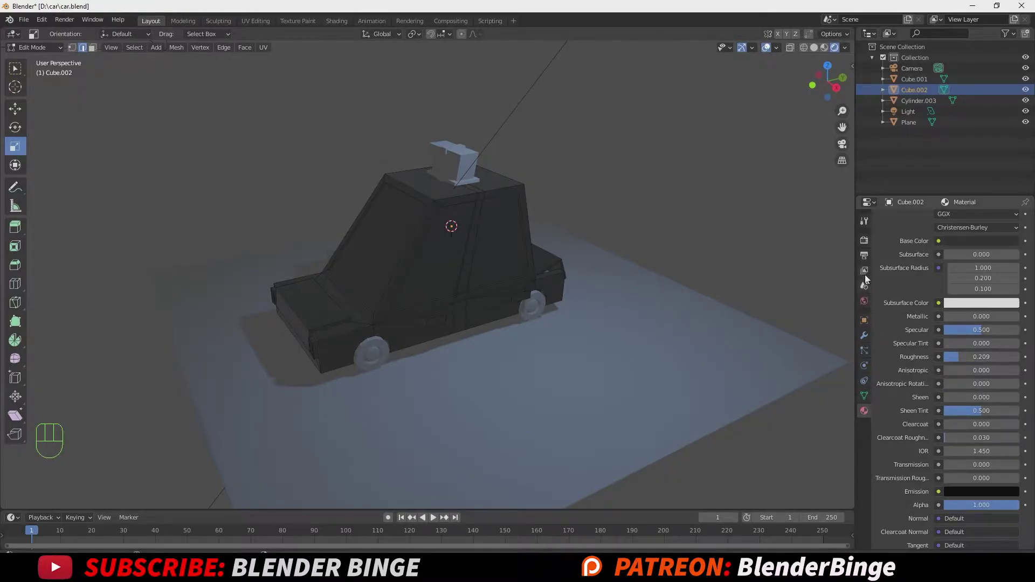
{"action": "scroll", "scroll_direction": "up", "scroll_amount": 3}
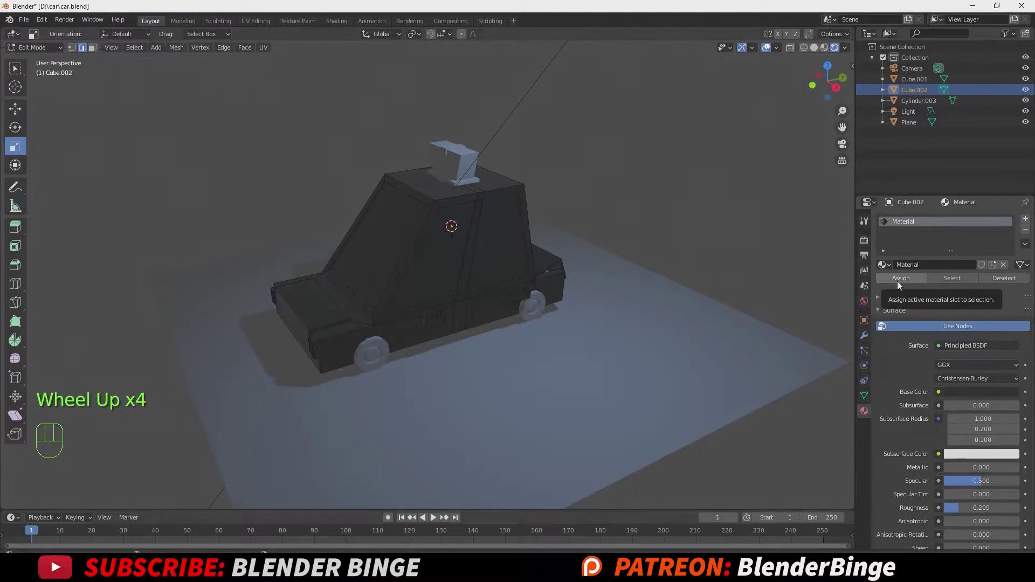
{"action": "left_click", "coordinate": [899, 281]}
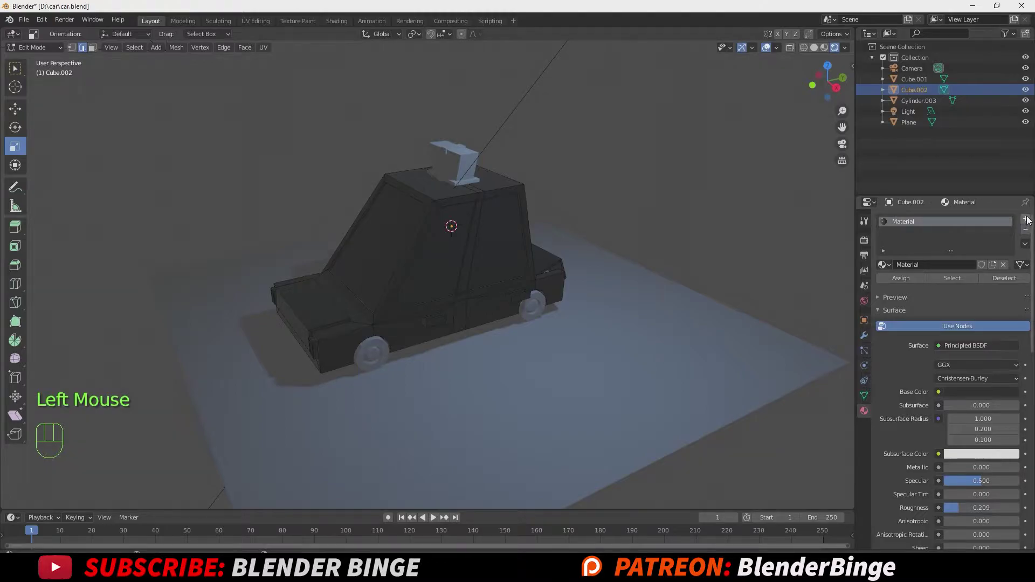
Add a second slot with near-white Material.001 and switch to face selection for the body panels.
{"action": "left_click", "coordinate": [1030, 220]}
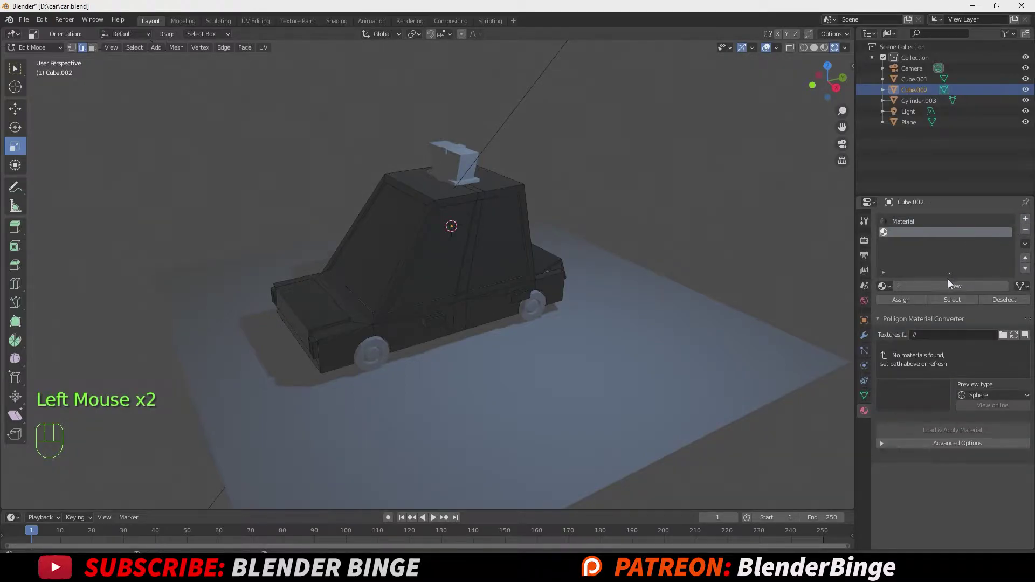
{"action": "left_click", "coordinate": [931, 292]}
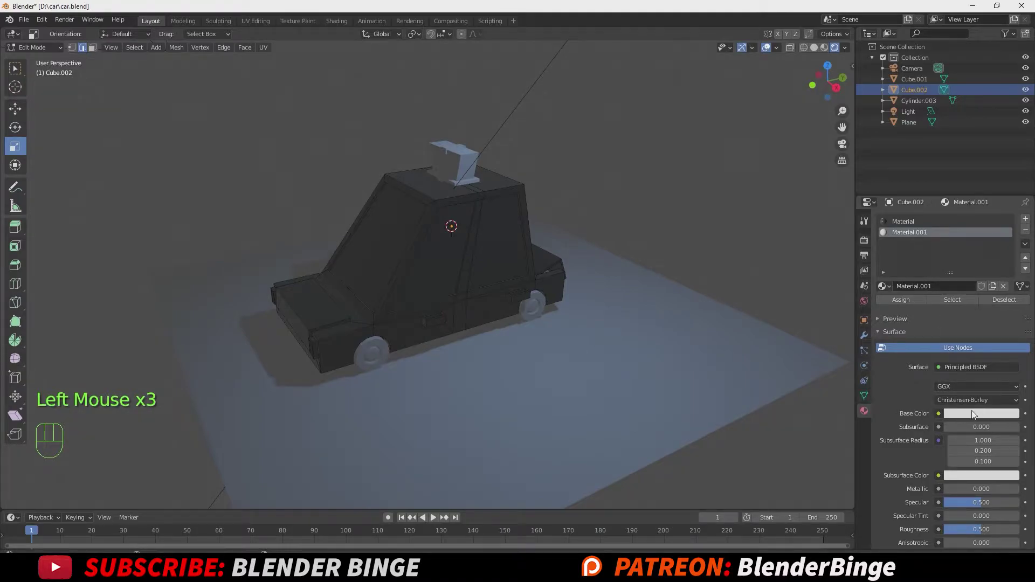
{"action": "left_click", "coordinate": [969, 415]}
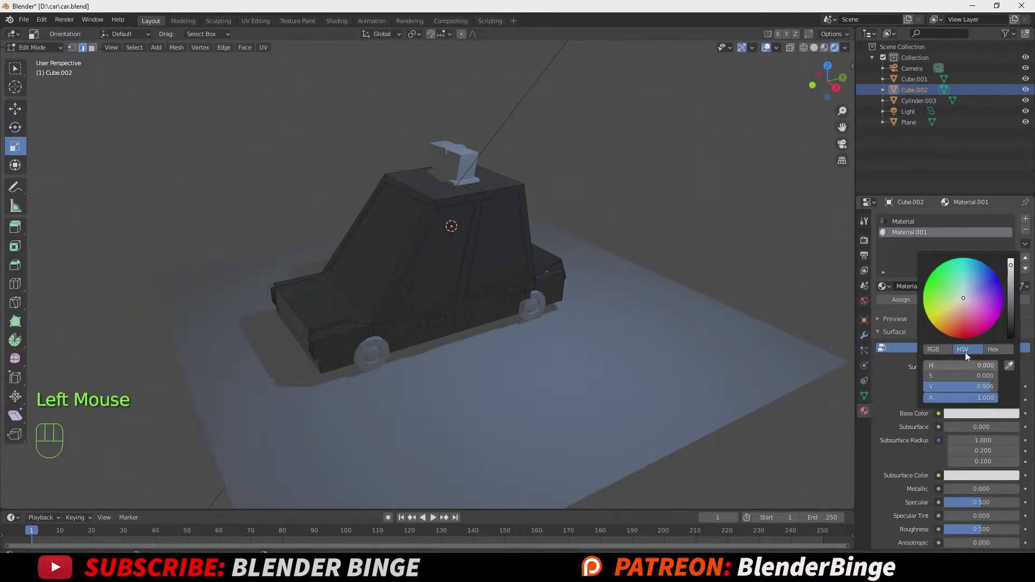
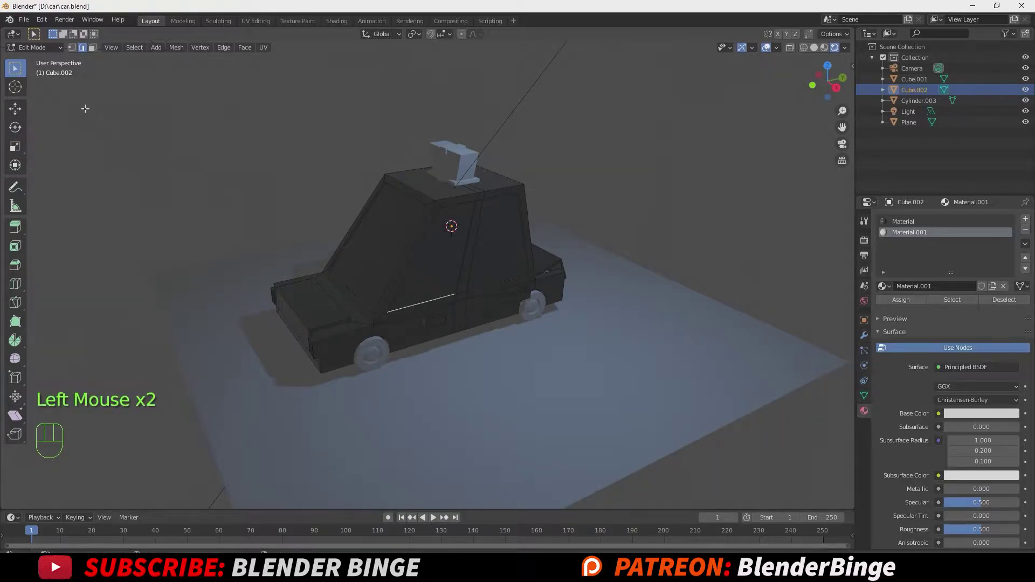
{"action": "left_click", "coordinate": [92, 47]}
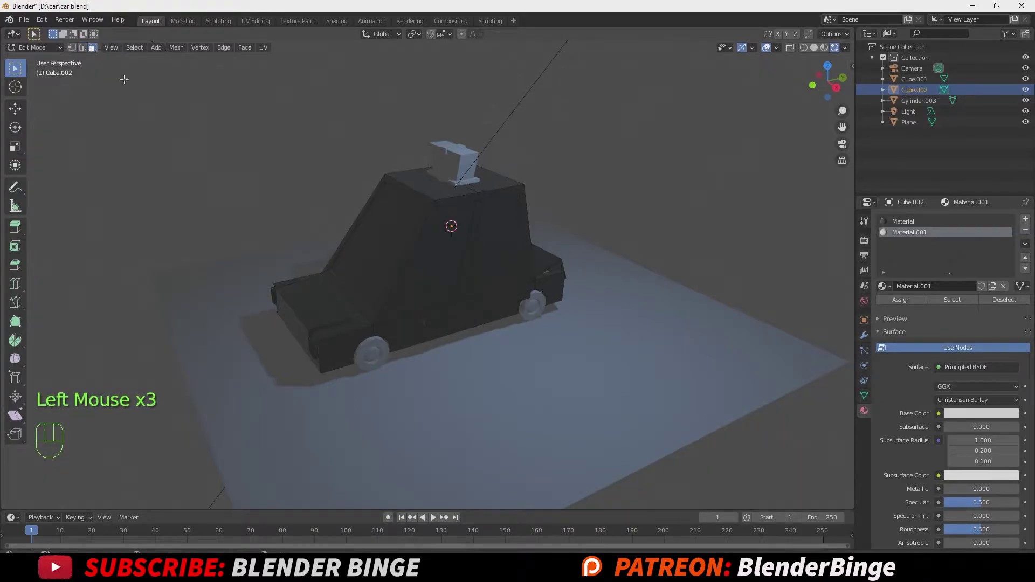
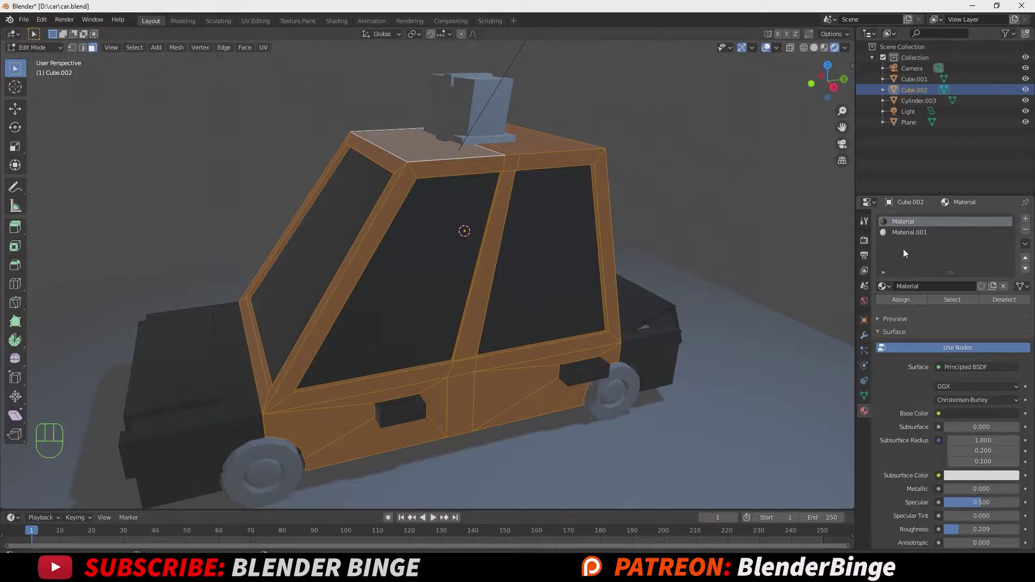
Assign Material.001 to the selected body panel faces, turning them near-white.
{"action": "left_click", "coordinate": [908, 233]}
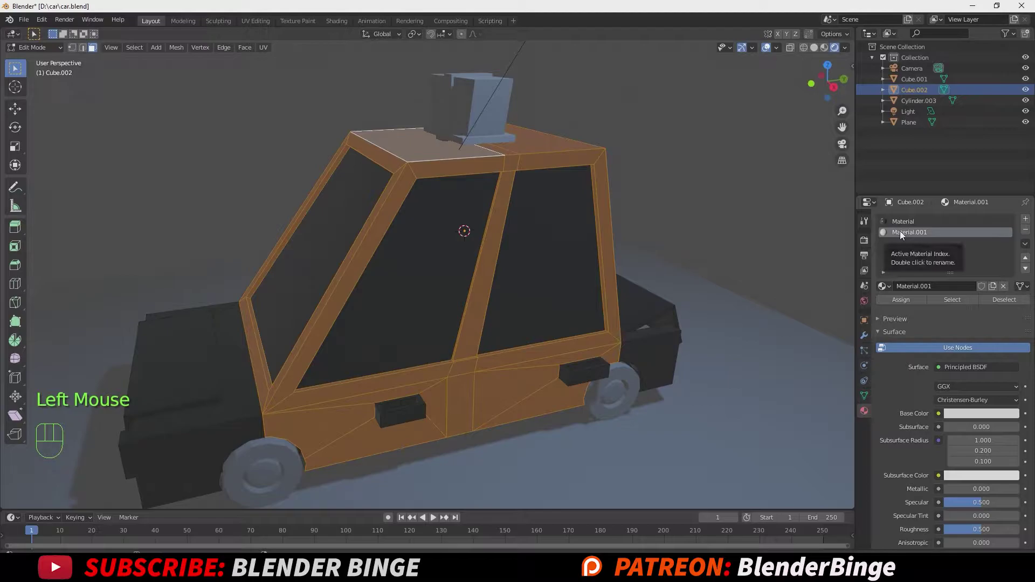
{"action": "left_click", "coordinate": [904, 302]}
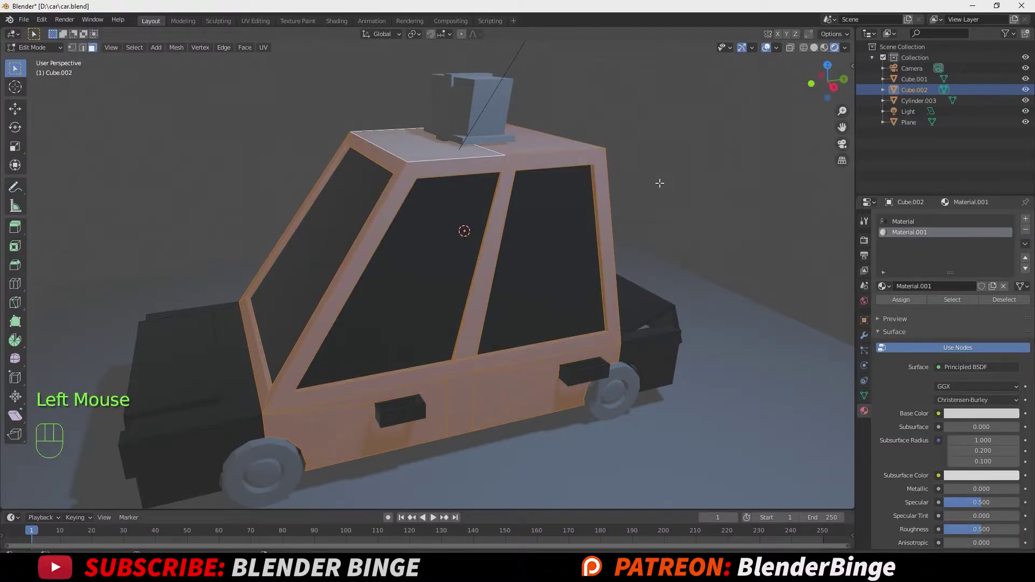
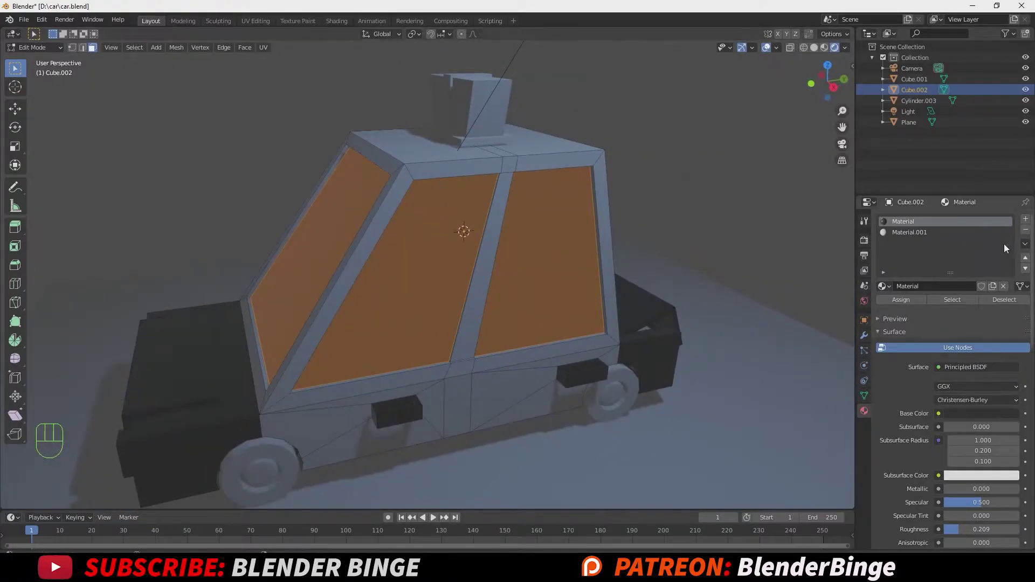
Add a dark blue Material.002 in a third slot and assign it to the window faces.
{"action": "left_click", "coordinate": [1028, 221]}
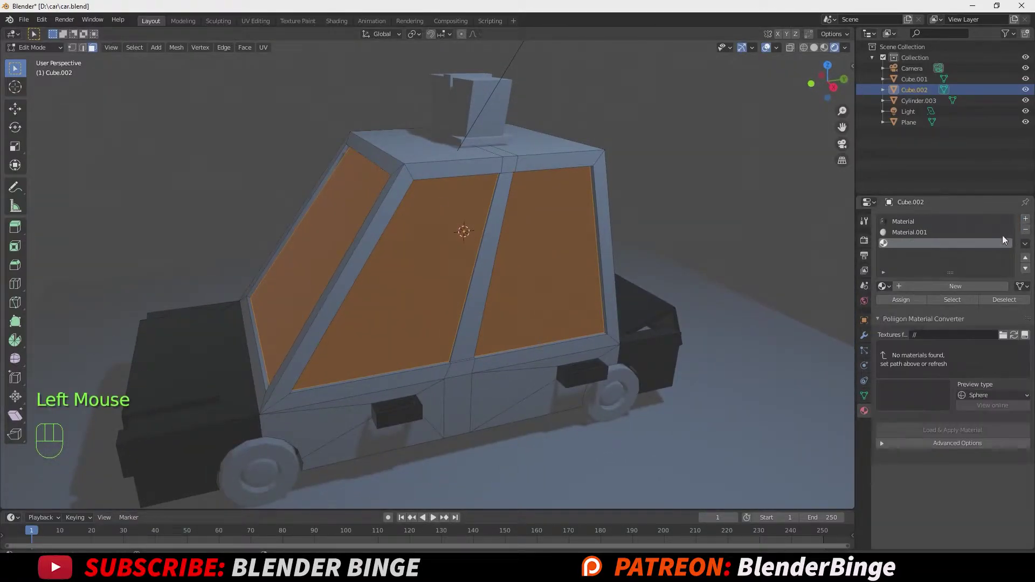
{"action": "left_click", "coordinate": [927, 289]}
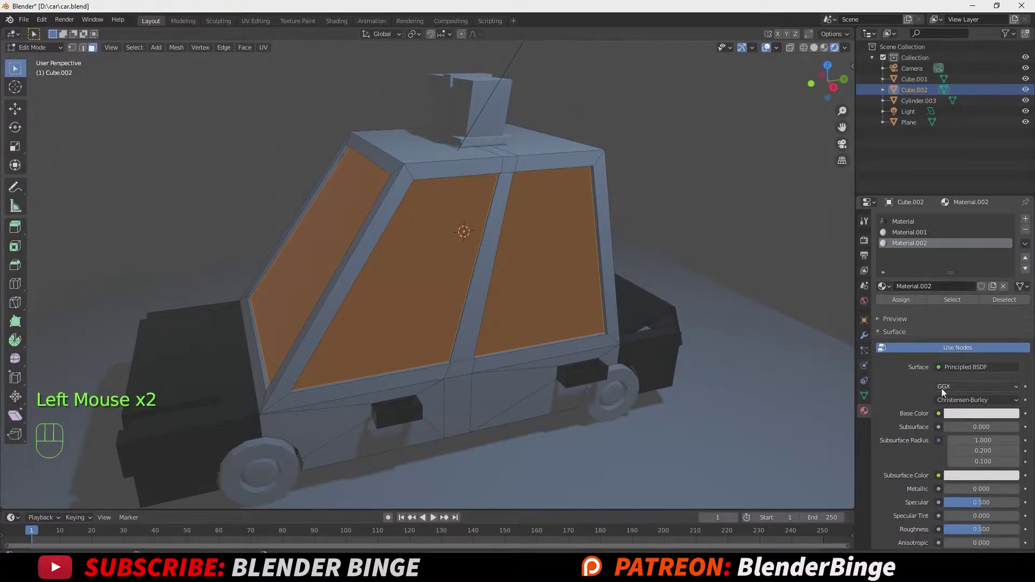
{"action": "left_click", "coordinate": [973, 413]}
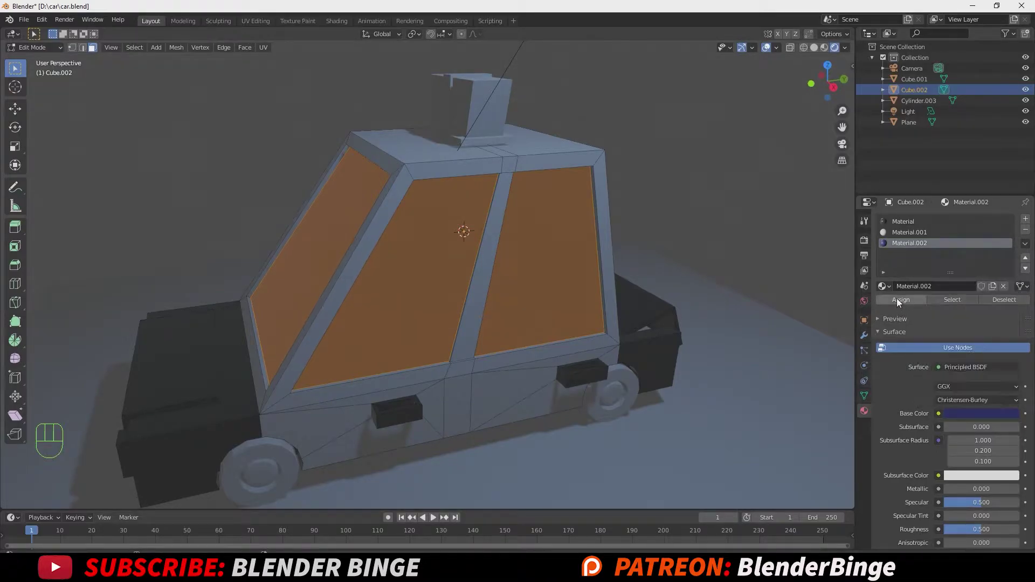
{"action": "left_click", "coordinate": [899, 304]}
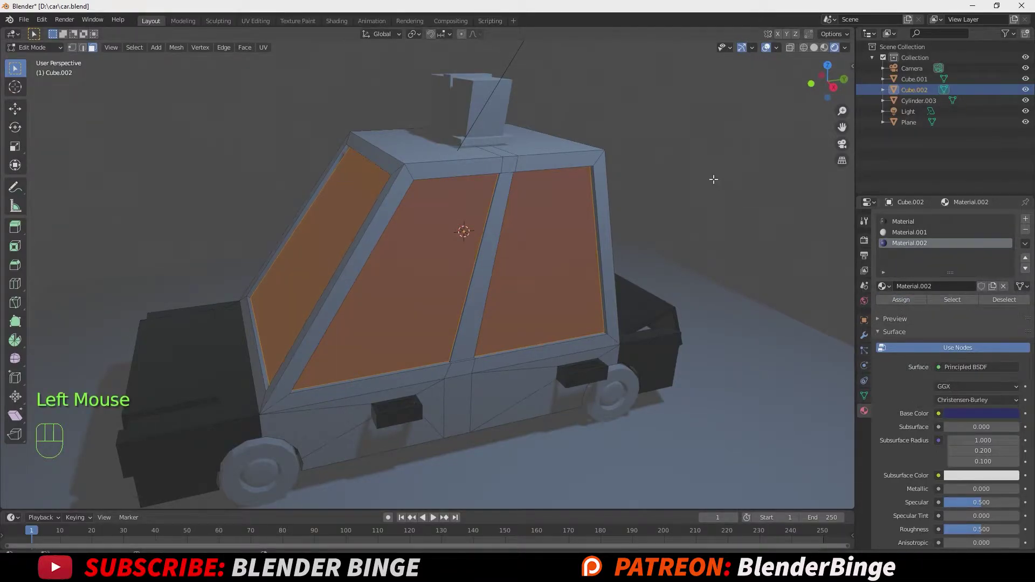
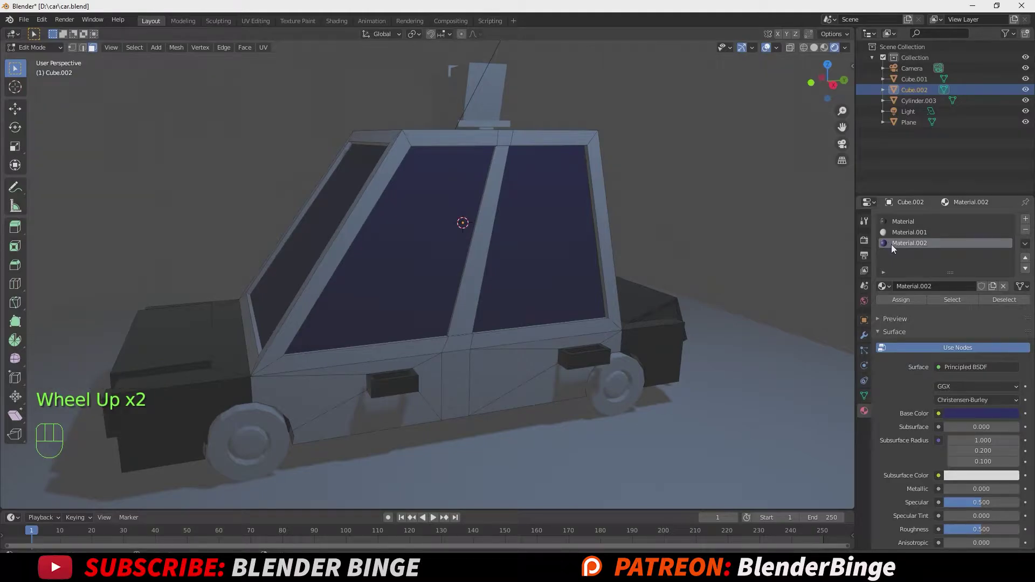
{"action": "scroll", "scroll_direction": "down", "scroll_amount": 3}
{"action": "scroll", "scroll_direction": "down", "scroll_amount": 3}
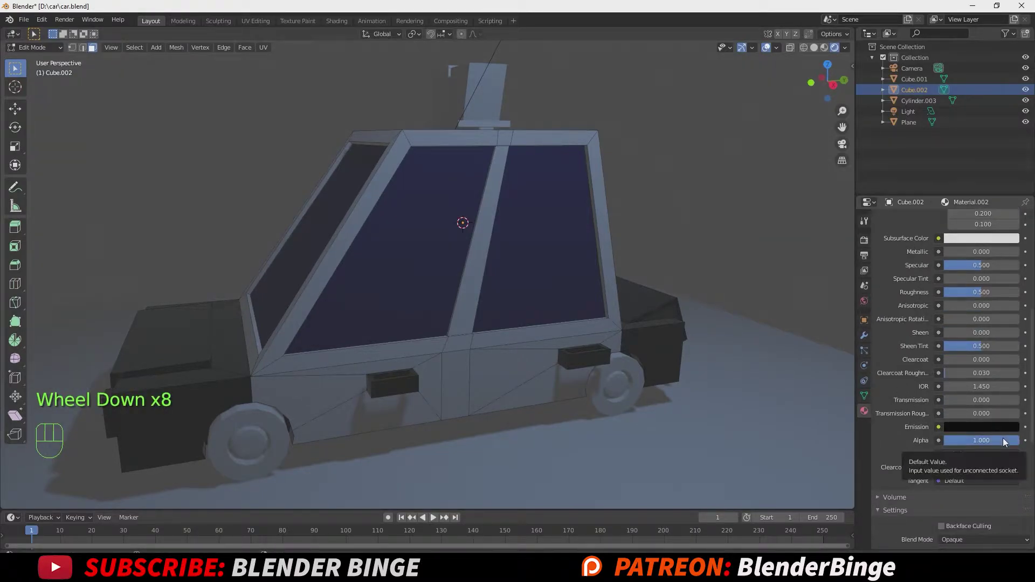
Lower the window material's alpha to 0.830 for slight transparency.
{"action": "left_click_drag", "start_coordinate": [1005, 442], "coordinate": [995, 437]}
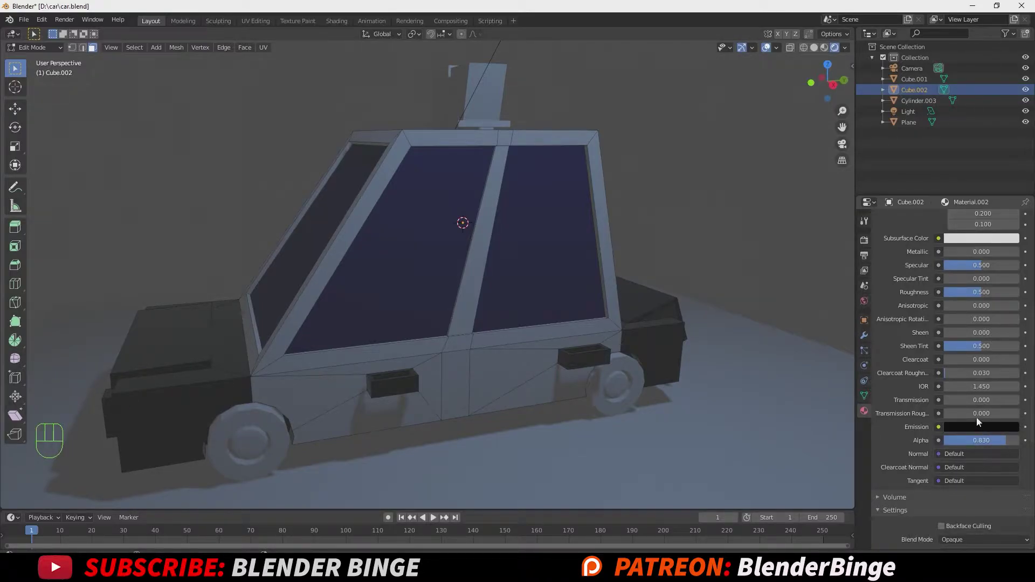
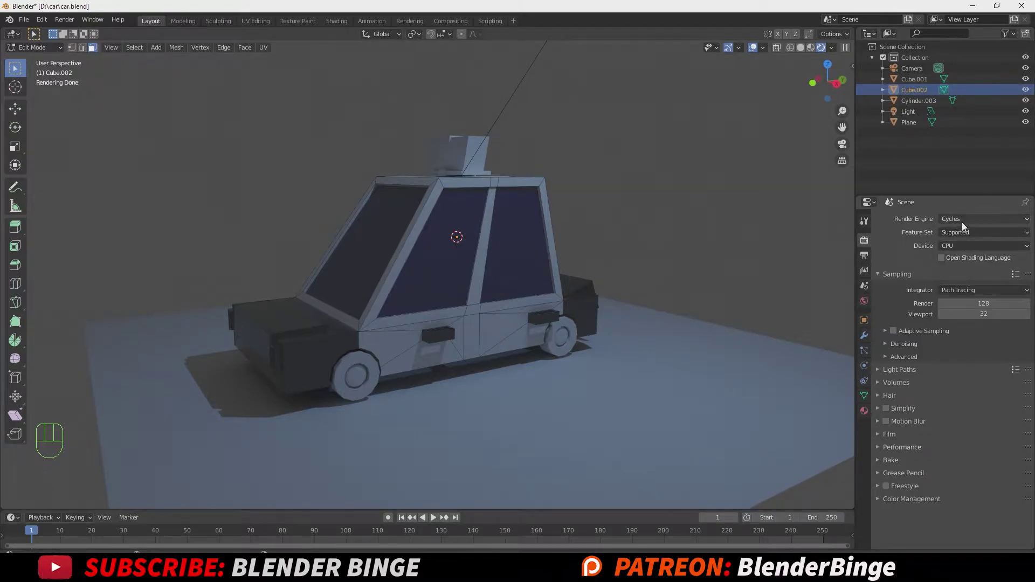
Switch the render engine back to Eevee and return to the car's material settings.
{"action": "left_click_drag", "start_coordinate": [970, 246], "coordinate": [967, 277]}
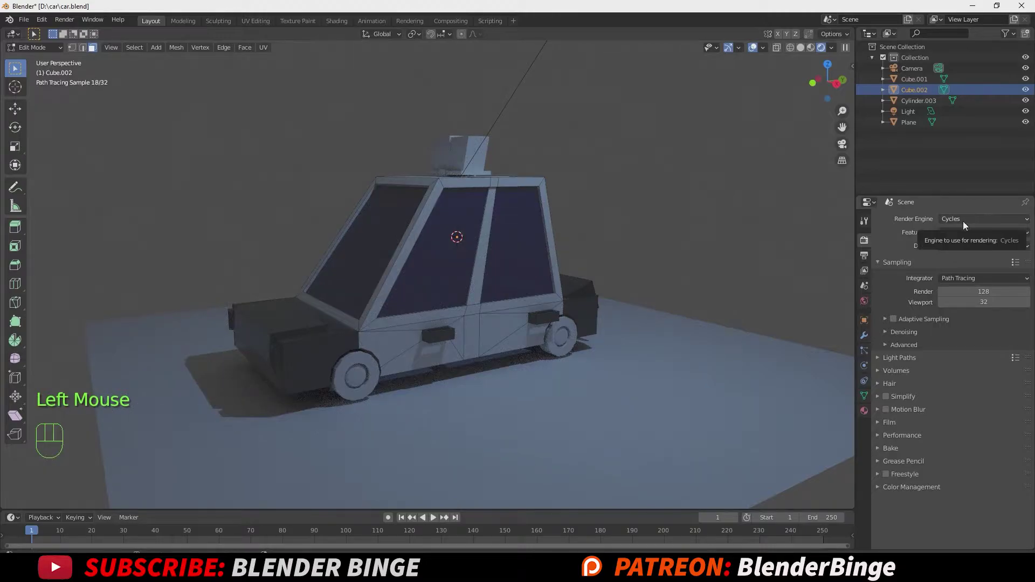
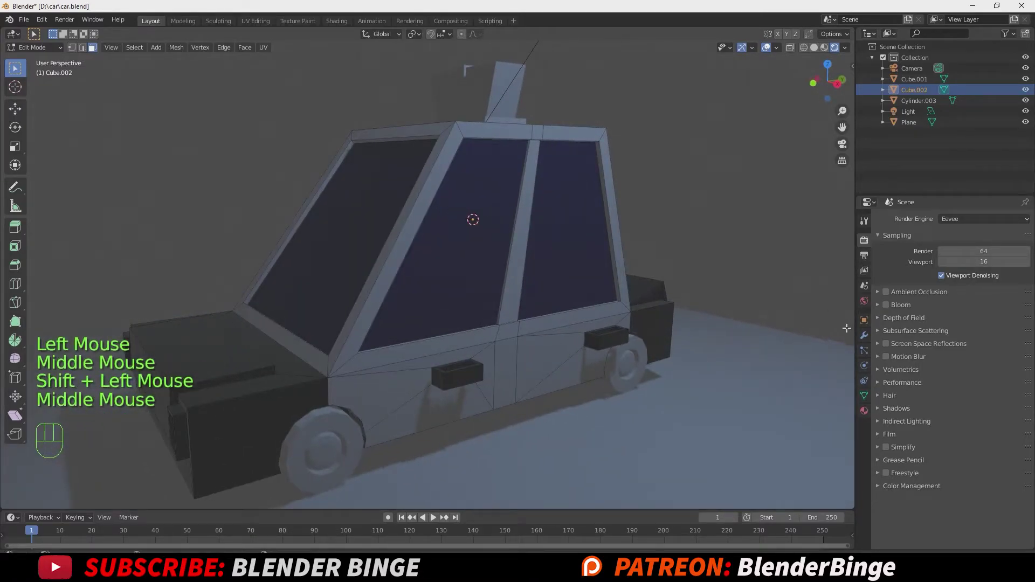
{"action": "left_click", "coordinate": [868, 414]}
Add a fourth slot with orange, emissive Material.003 and assign it to the selected faces.
{"action": "scroll", "scroll_direction": "up", "scroll_amount": 3}
{"action": "left_click", "coordinate": [1028, 223]}
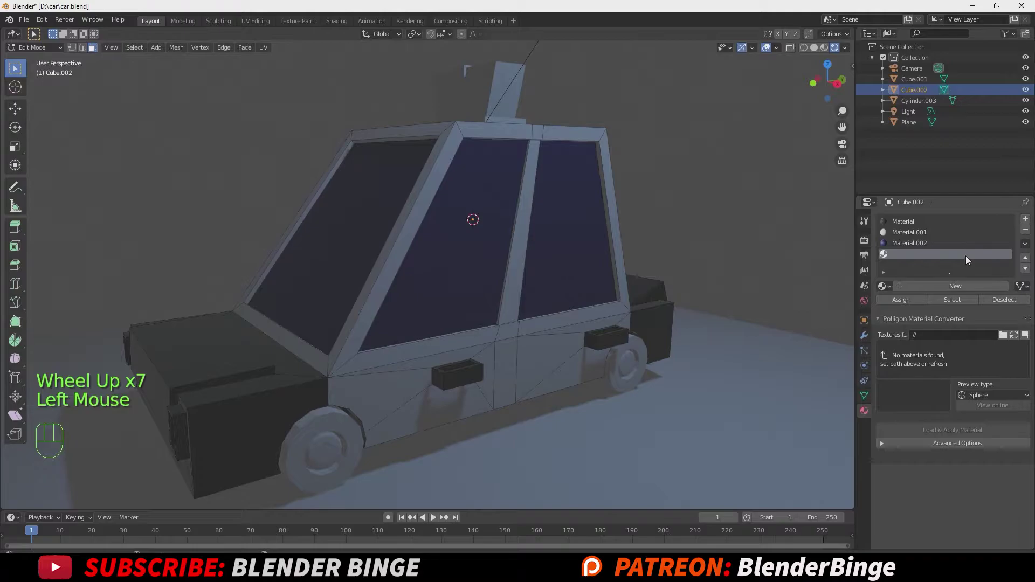
{"action": "left_click", "coordinate": [938, 291]}
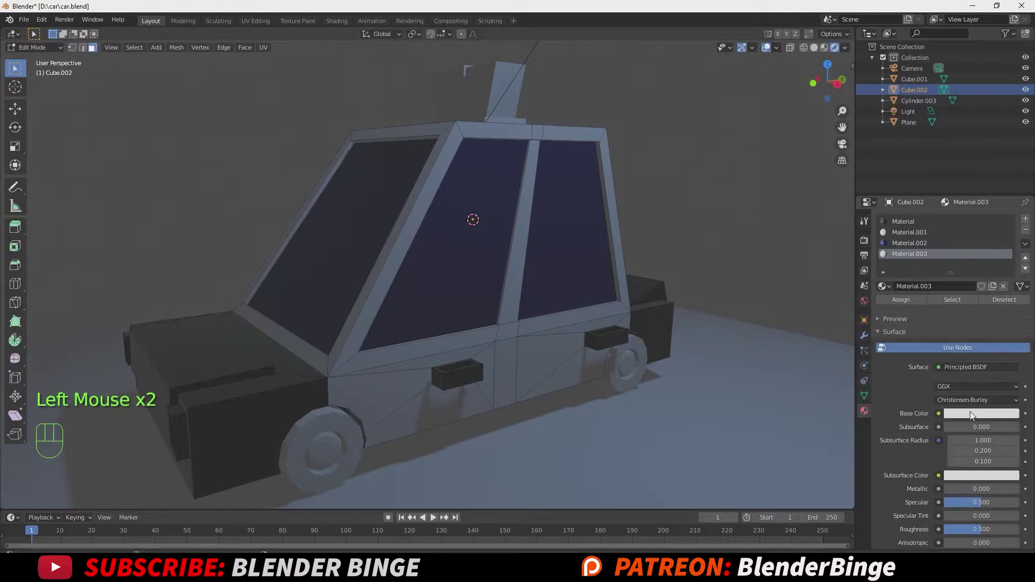
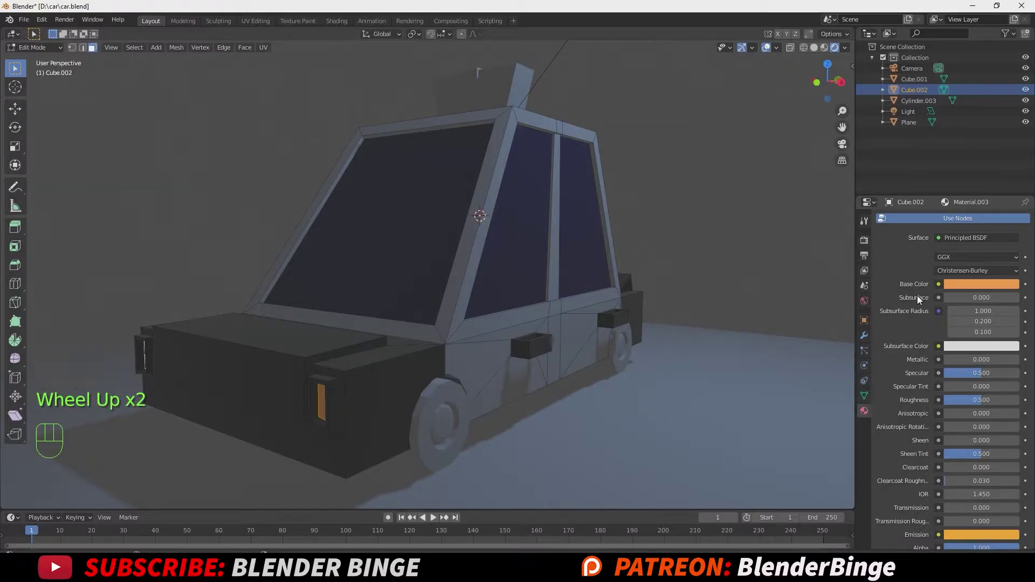
{"action": "scroll", "scroll_direction": "up", "scroll_amount": 3}
{"action": "left_click", "coordinate": [908, 303]}
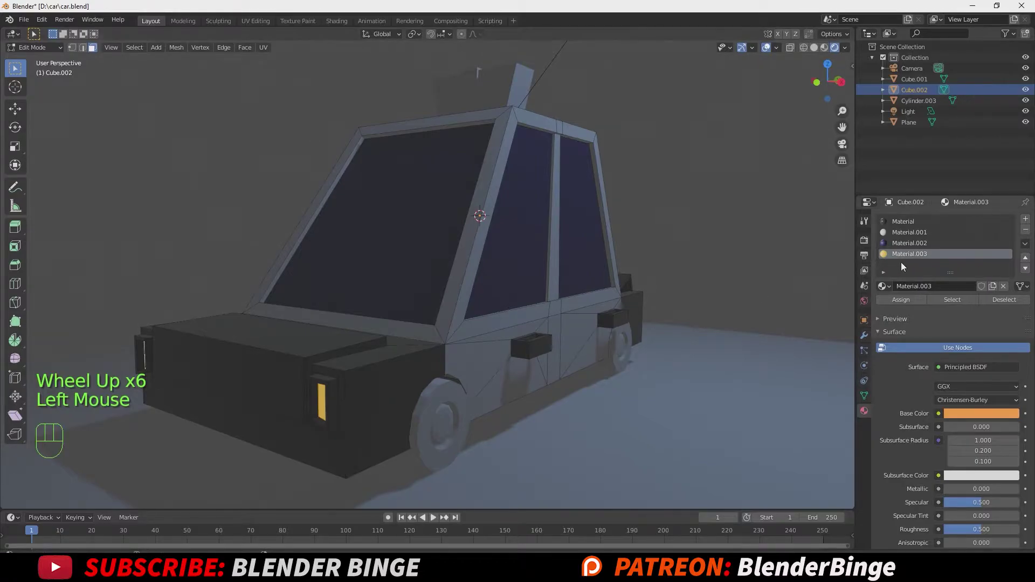
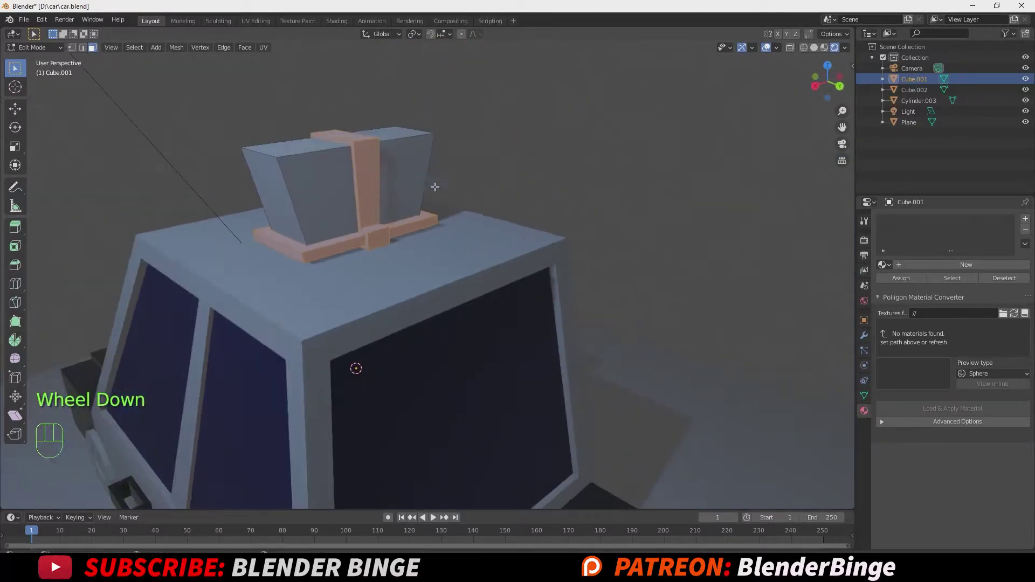
Create a blue material, assign it to the selected rooftop block and rename it blue_light.
{"action": "scroll", "scroll_direction": "down", "scroll_amount": 3}
{"action": "left_click", "coordinate": [958, 267]}
{"action": "left_click", "coordinate": [973, 396]}
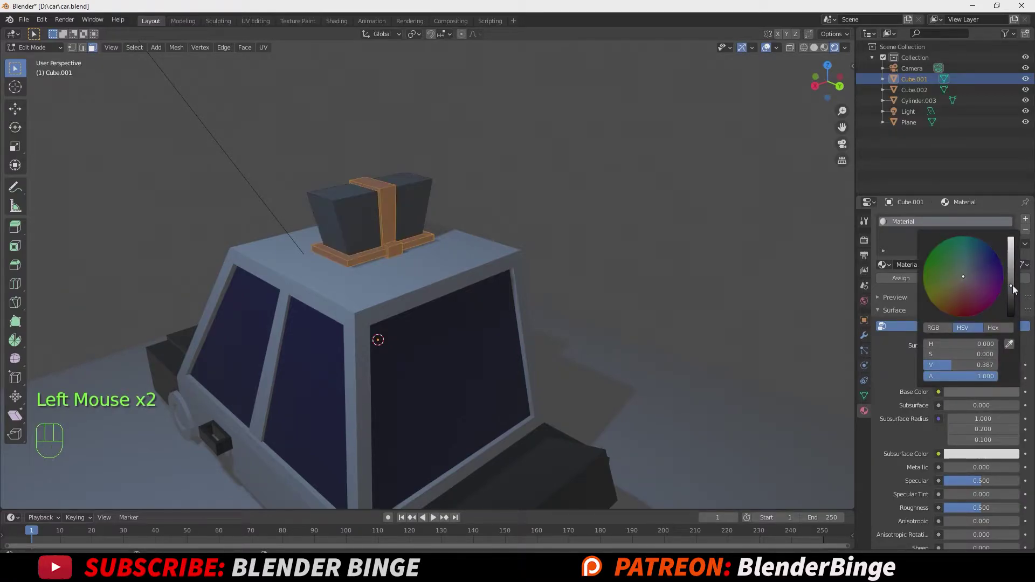
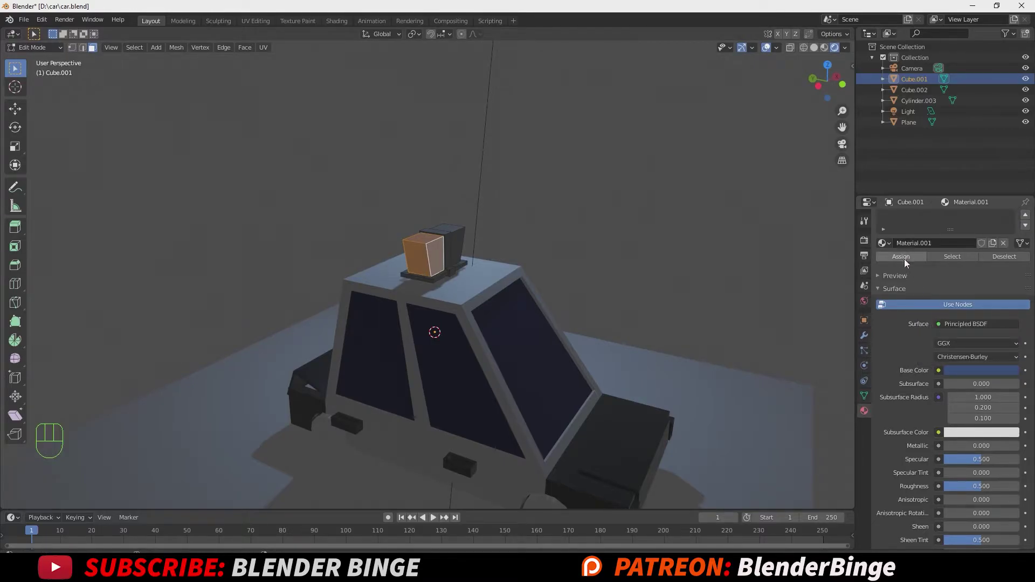
{"action": "scroll", "scroll_direction": "up", "scroll_amount": 3}
{"action": "left_click", "coordinate": [907, 303]}
{"action": "scroll", "scroll_direction": "up", "scroll_amount": 3}
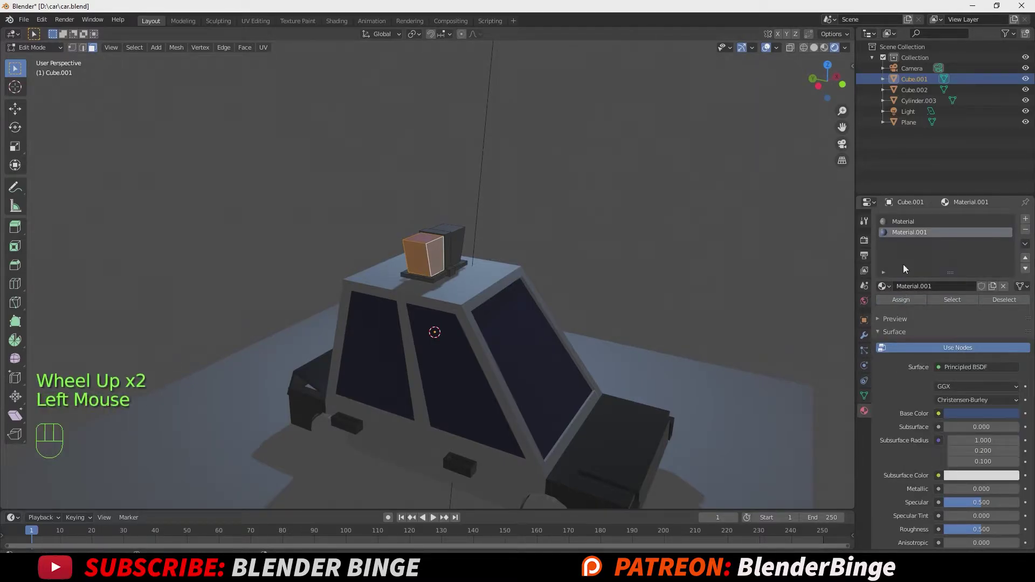
{"action": "double_click", "coordinate": [910, 236]}
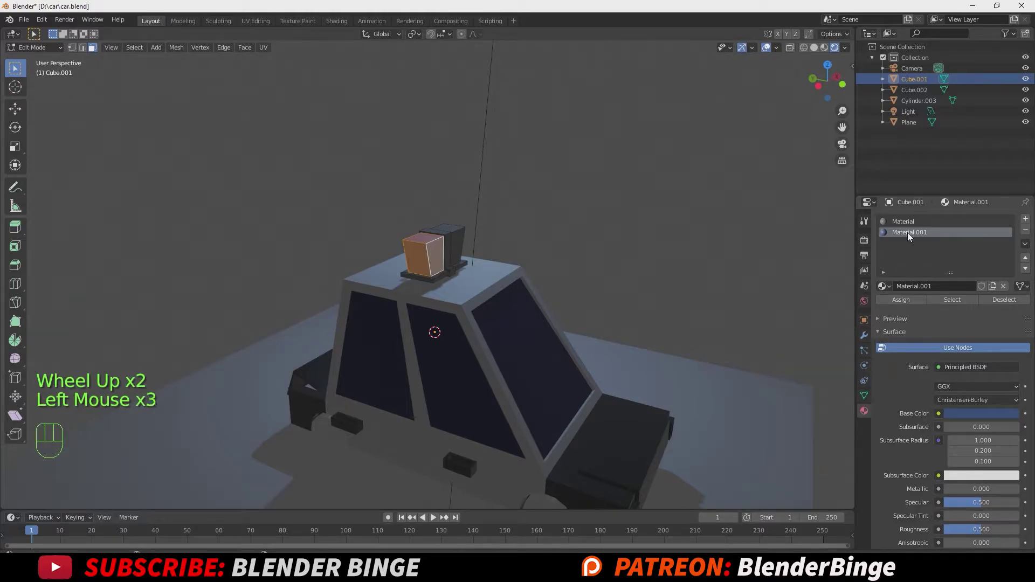
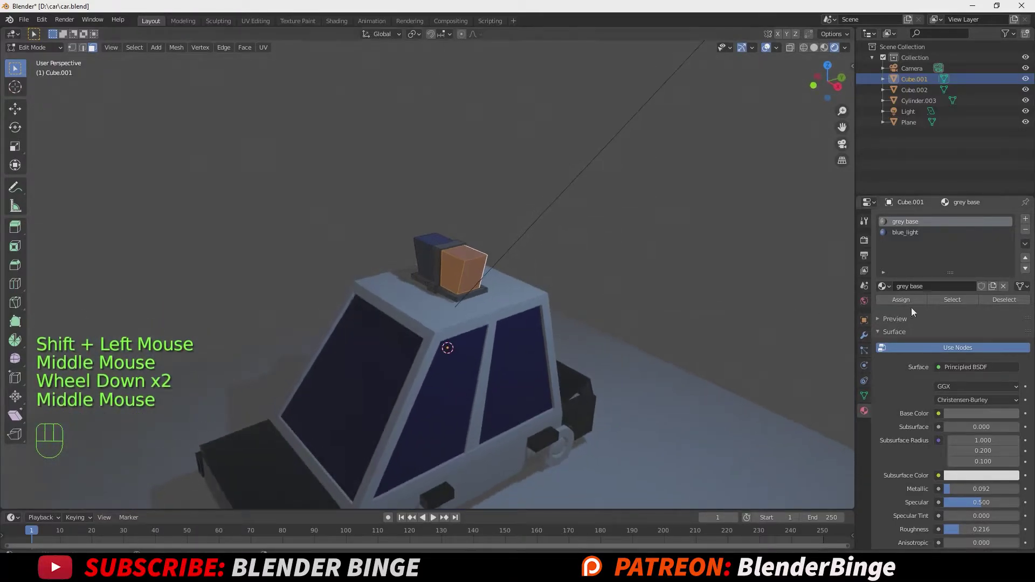
Give the rooftop light a third material slot with a new red base-colour material.
{"action": "left_click", "coordinate": [1027, 221]}
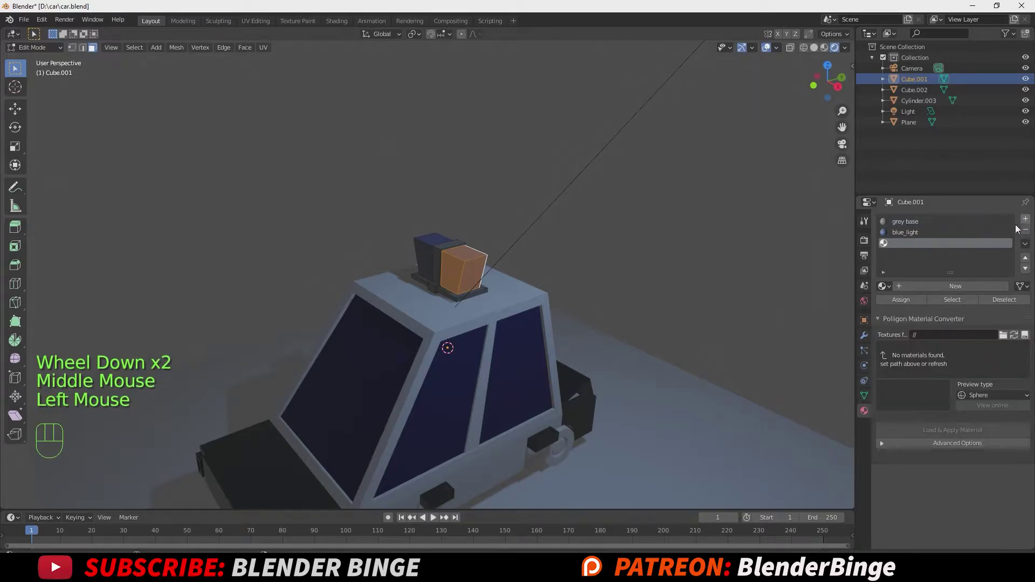
{"action": "left_click", "coordinate": [938, 288]}
{"action": "left_click", "coordinate": [981, 414]}
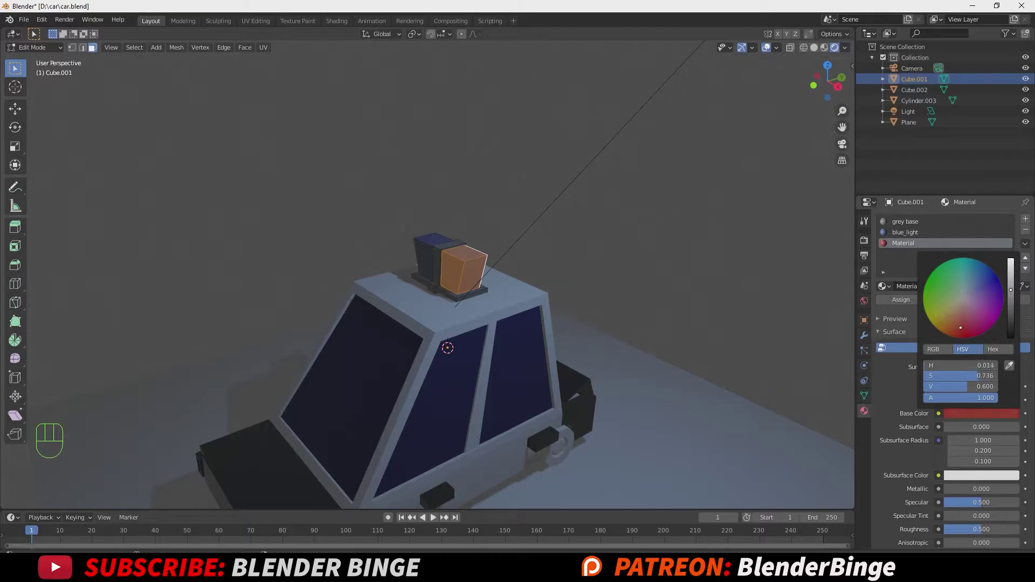
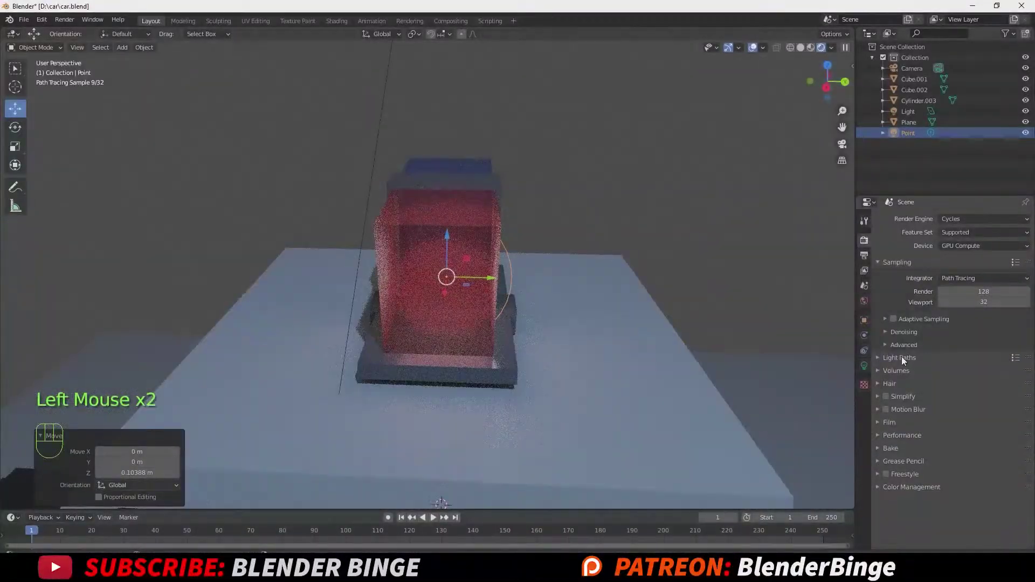
Set the point light's colour to red at about 44 W and duplicate it for the blue block.
{"action": "left_click", "coordinate": [865, 367]}
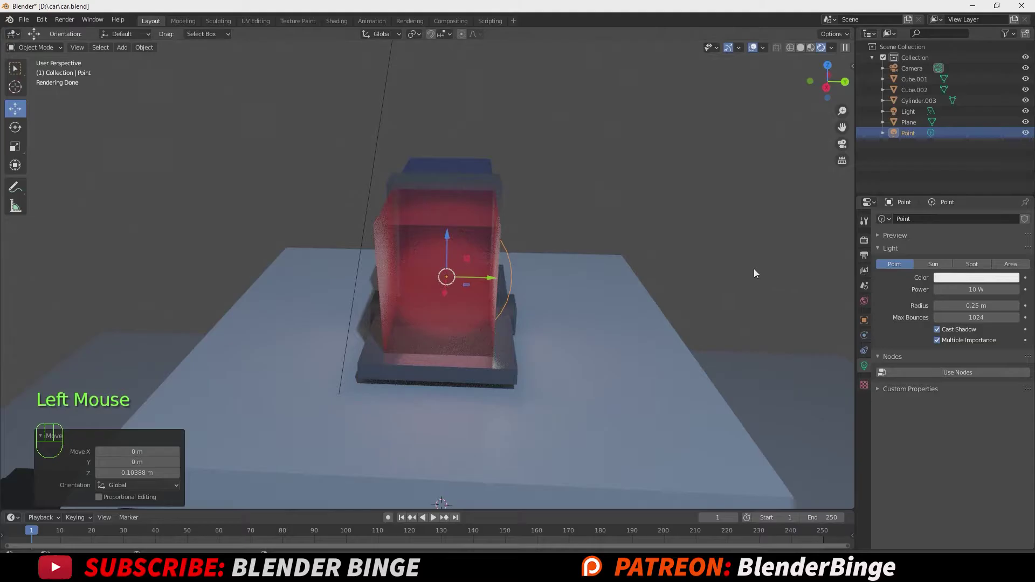
{"action": "left_click_drag", "start_coordinate": [758, 273], "coordinate": [844, 279]}
{"action": "left_click", "coordinate": [994, 281]}
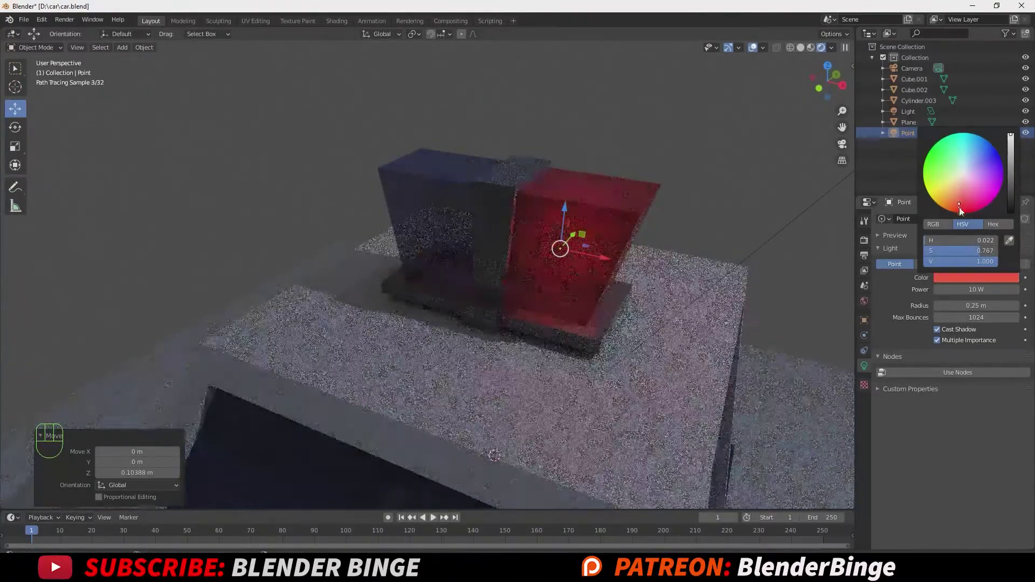
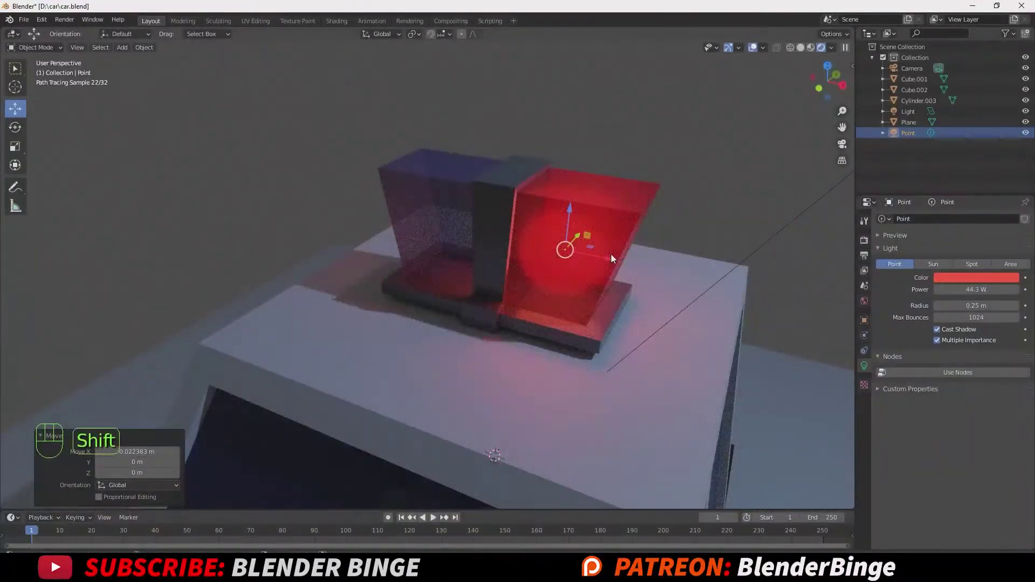
{"action": "key", "text": "shift+d"}
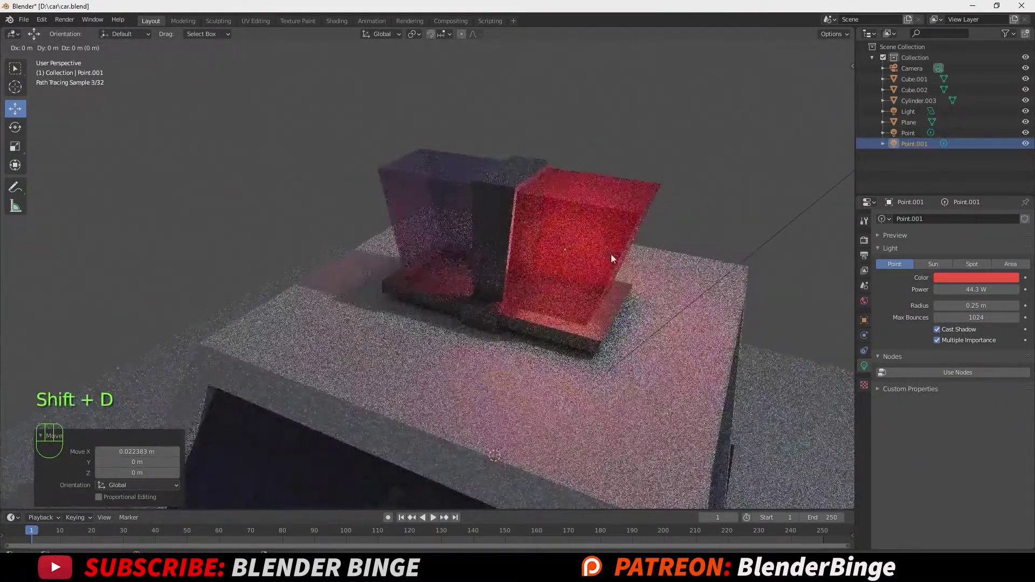
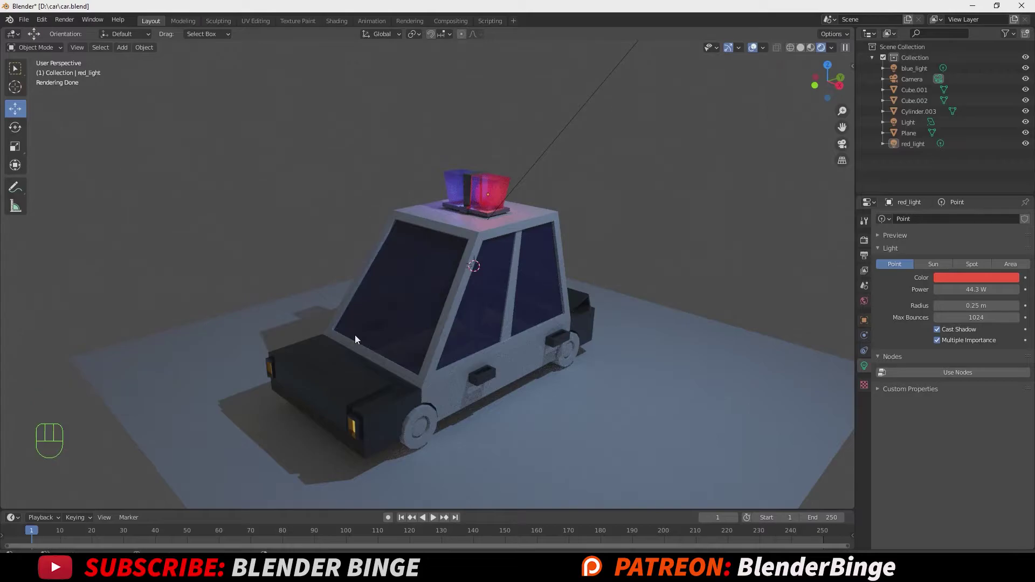
Add an orange 70 W spot light at one headlight and duplicate it to the other.
{"action": "key", "text": "shift+a"}
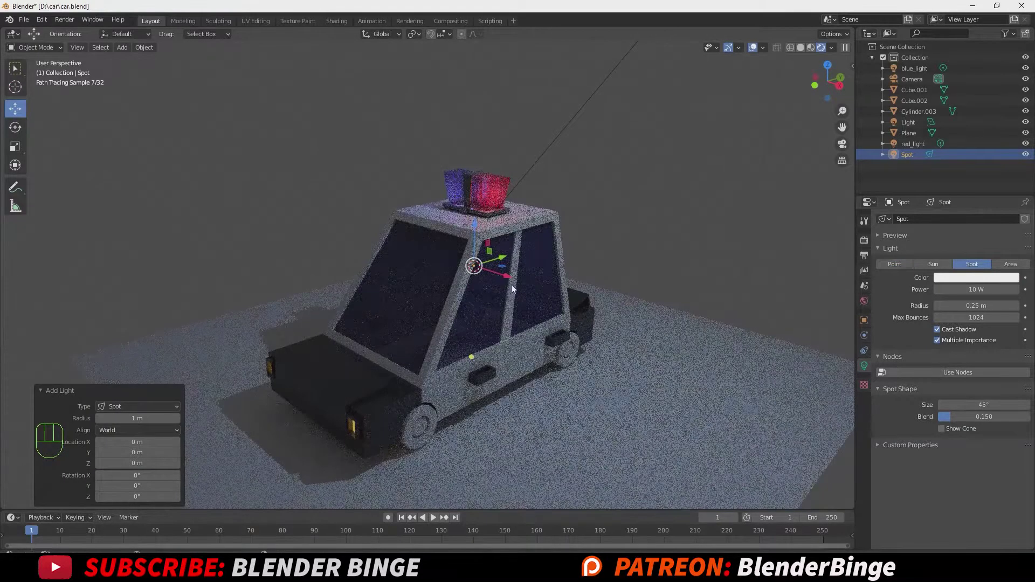
{"action": "left_click_drag", "start_coordinate": [499, 263], "coordinate": [313, 362]}
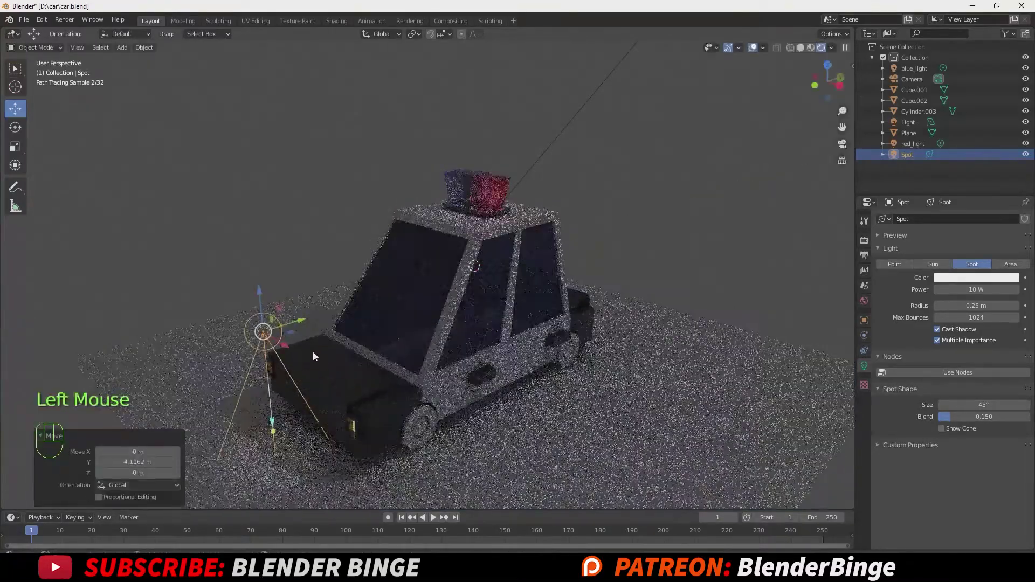
{"action": "scroll", "scroll_direction": "down", "scroll_amount": 3}
{"action": "scroll", "scroll_direction": "up", "scroll_amount": 3}
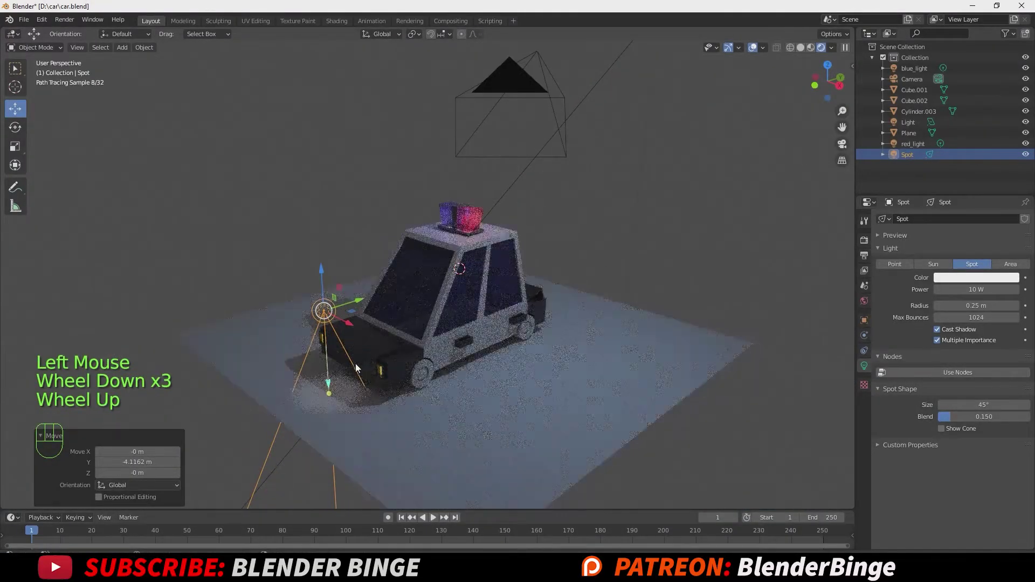
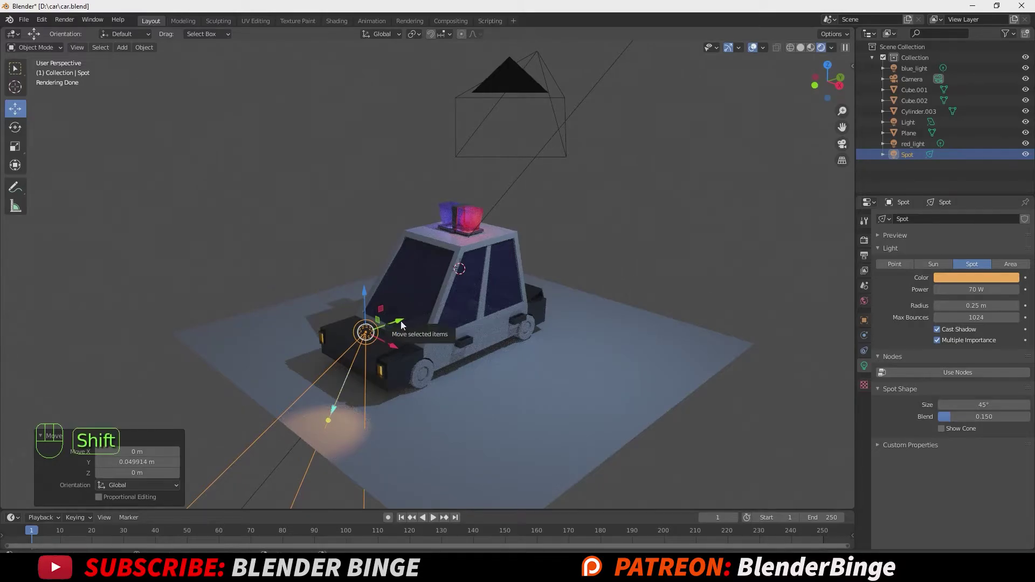
{"action": "key", "text": "shift+d"}
{"action": "left_click_drag", "start_coordinate": [396, 353], "coordinate": [332, 305]}
{"action": "left_click", "coordinate": [590, 235]}
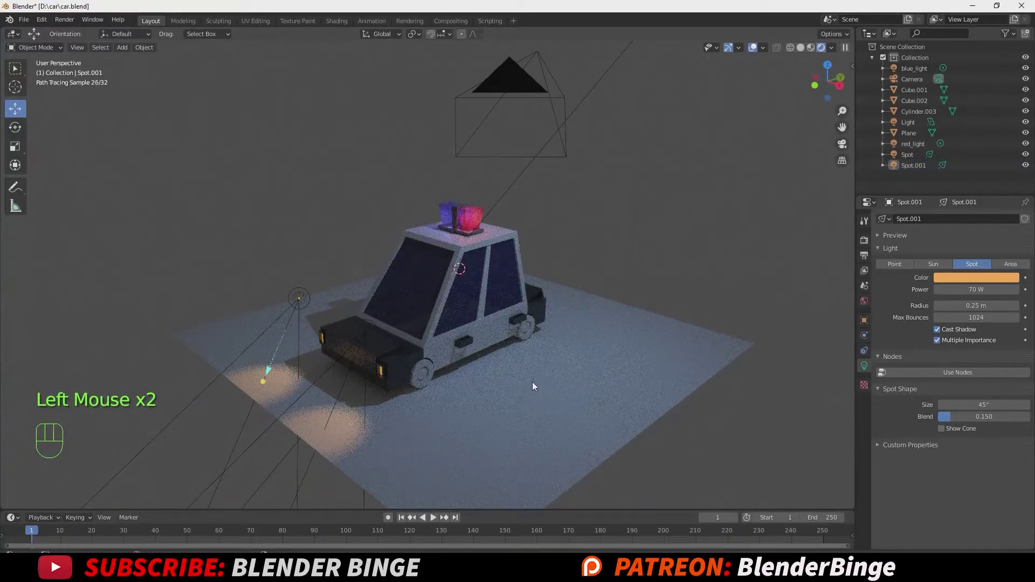
Enlarge the ground plane by scaling it up.
{"action": "left_click", "coordinate": [534, 386]}
{"action": "key", "text": "s"}
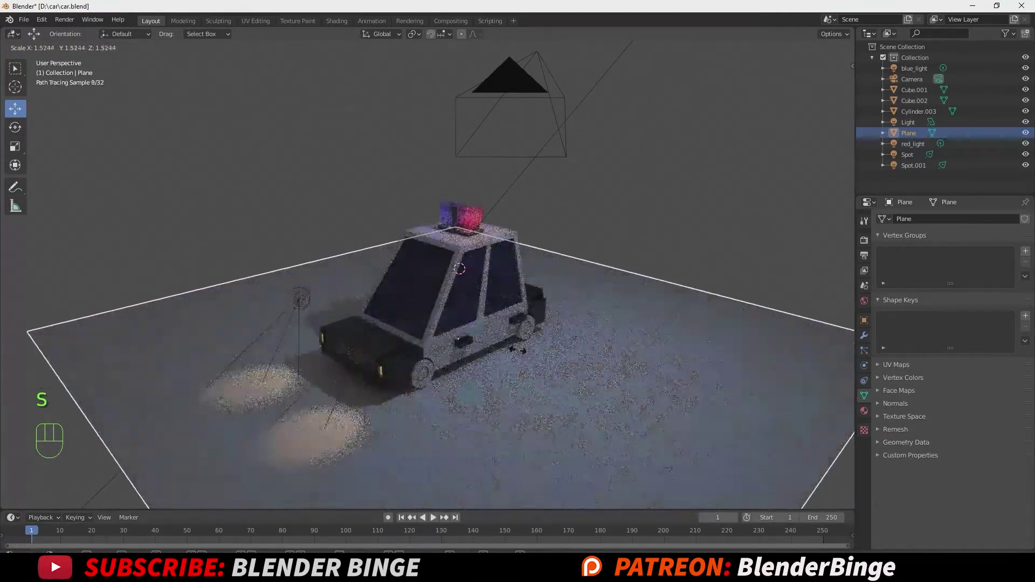
{"action": "left_click", "coordinate": [586, 245]}
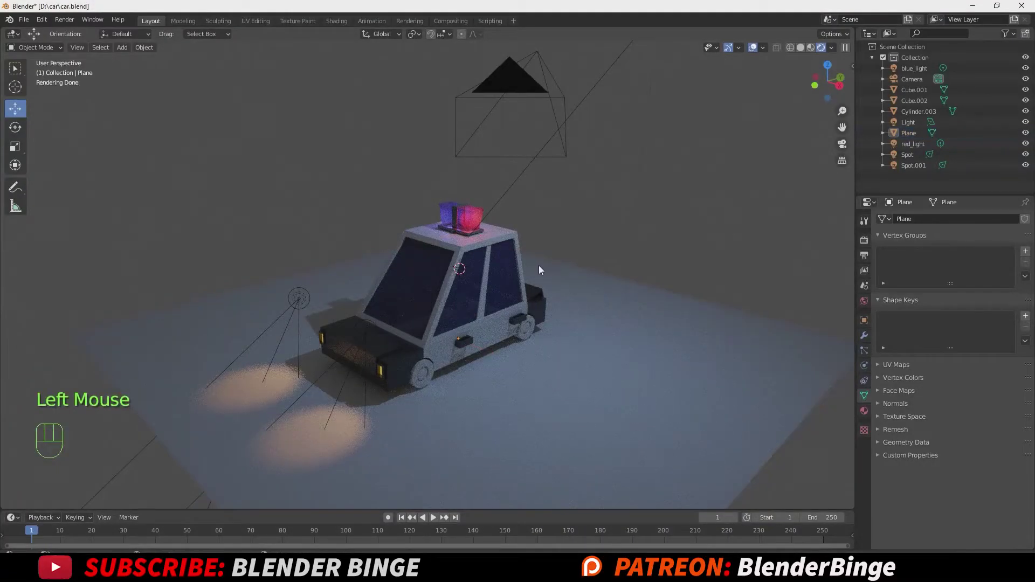
Switch the scene's render engine back to Eevee and select the car's wheels.
{"action": "left_click", "coordinate": [866, 248]}
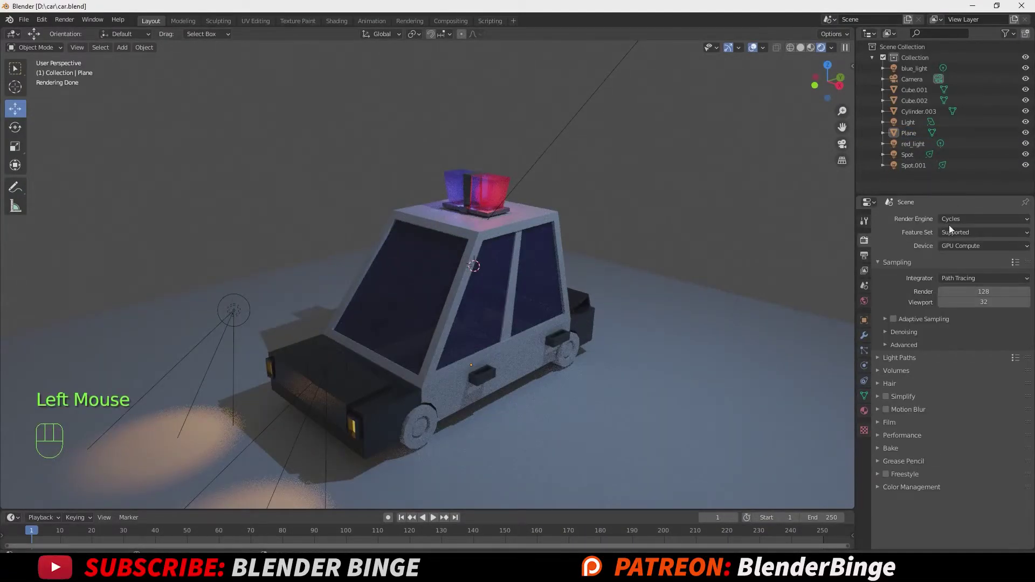
{"action": "scroll", "scroll_direction": "up", "scroll_amount": 3}
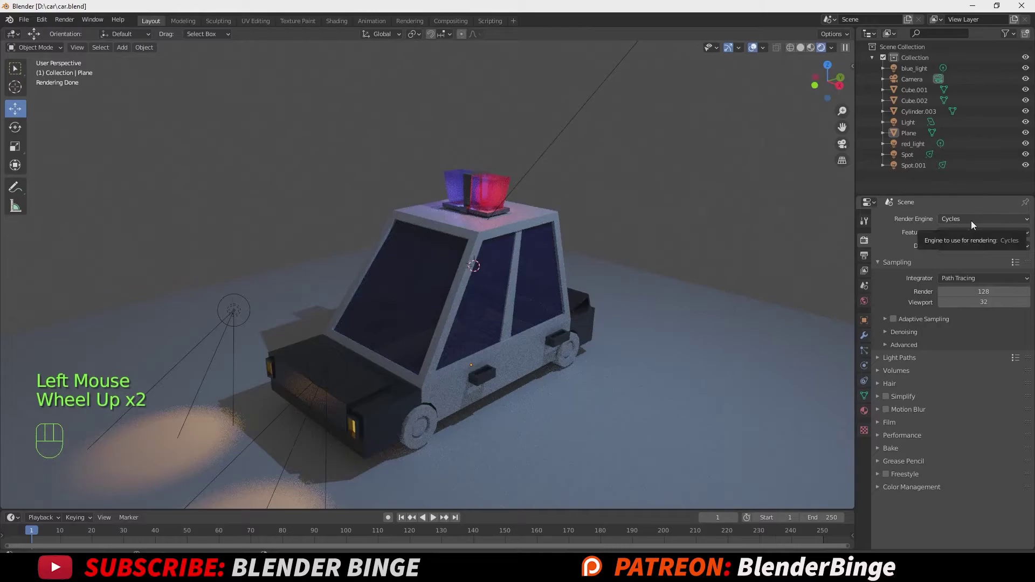
{"action": "left_click_drag", "start_coordinate": [972, 226], "coordinate": [969, 237]}
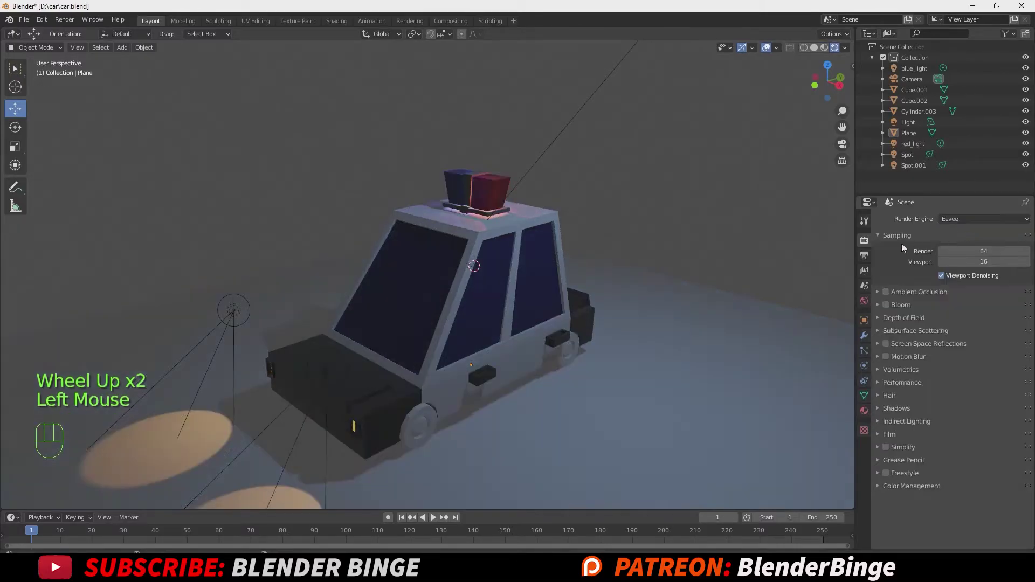
{"action": "middle_click", "coordinate": [446, 287]}
{"action": "left_click", "coordinate": [446, 287]}
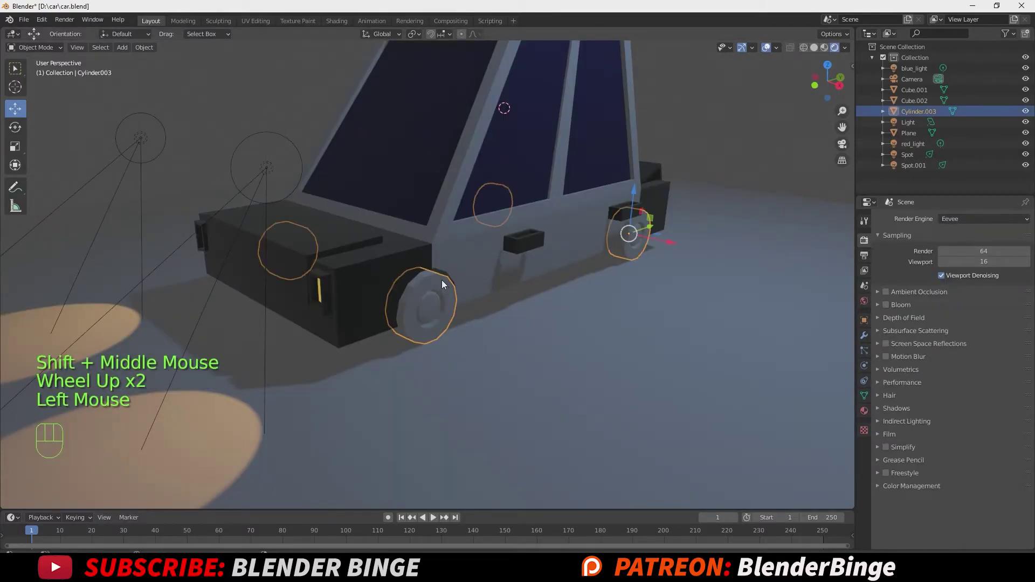
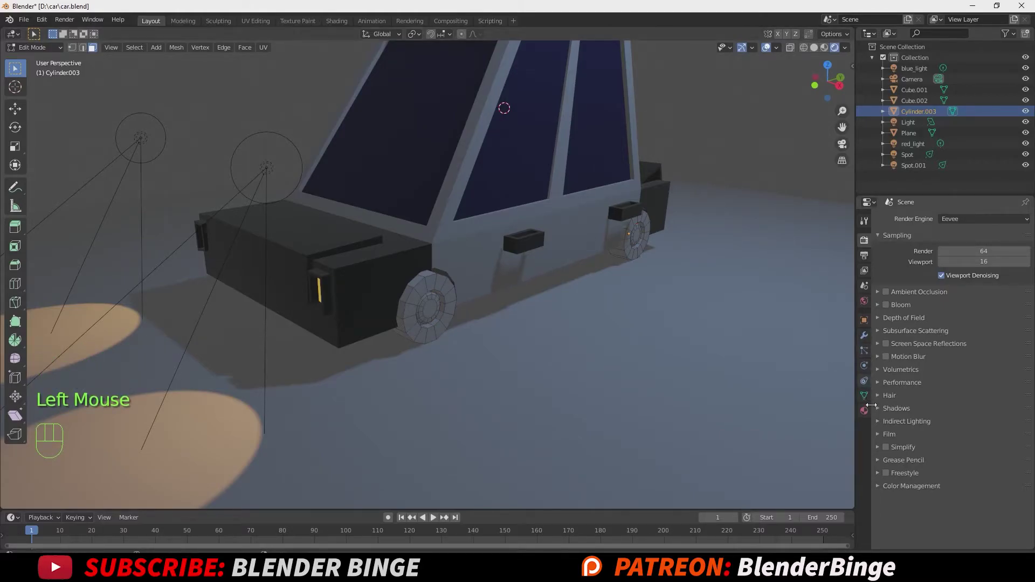
Create a dark grey 'tires' material for the wheels (Cylinder.003).
{"action": "left_click", "coordinate": [869, 414]}
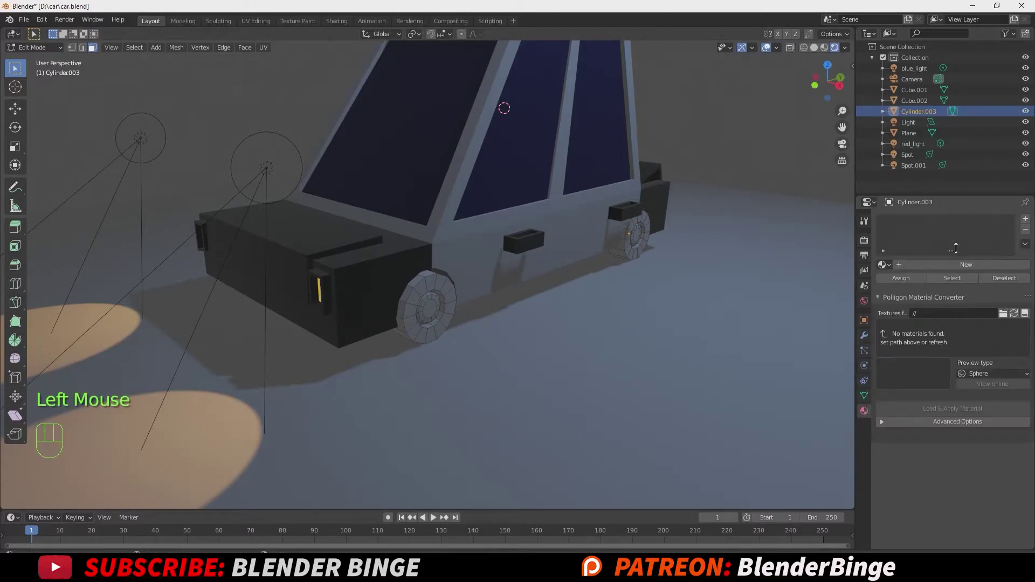
{"action": "left_click", "coordinate": [917, 269]}
{"action": "left_click", "coordinate": [960, 397]}
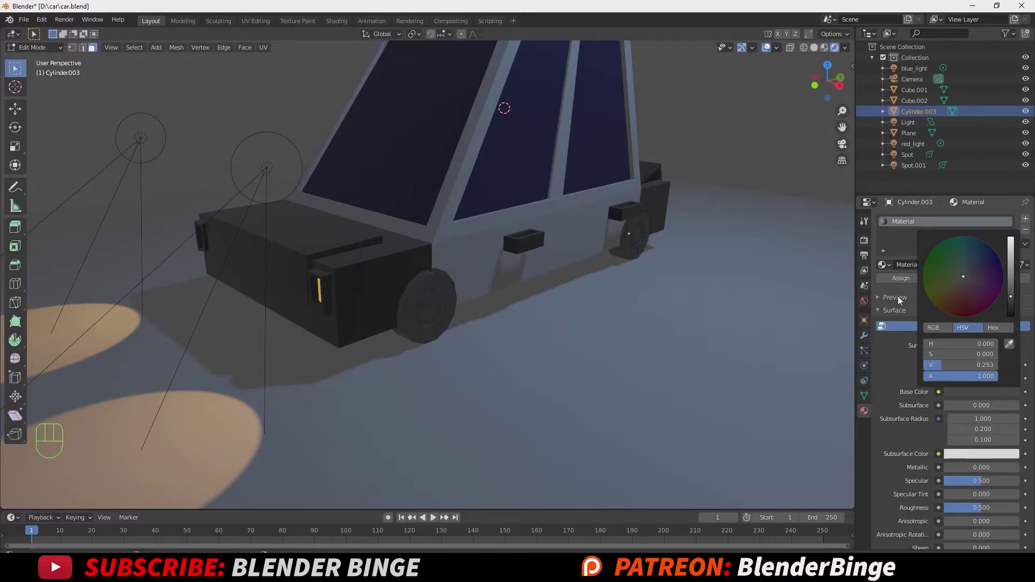
{"action": "left_click", "coordinate": [905, 279]}
{"action": "double_click", "coordinate": [903, 224]}
{"action": "left_click_drag", "start_coordinate": [904, 224], "coordinate": [905, 236]}
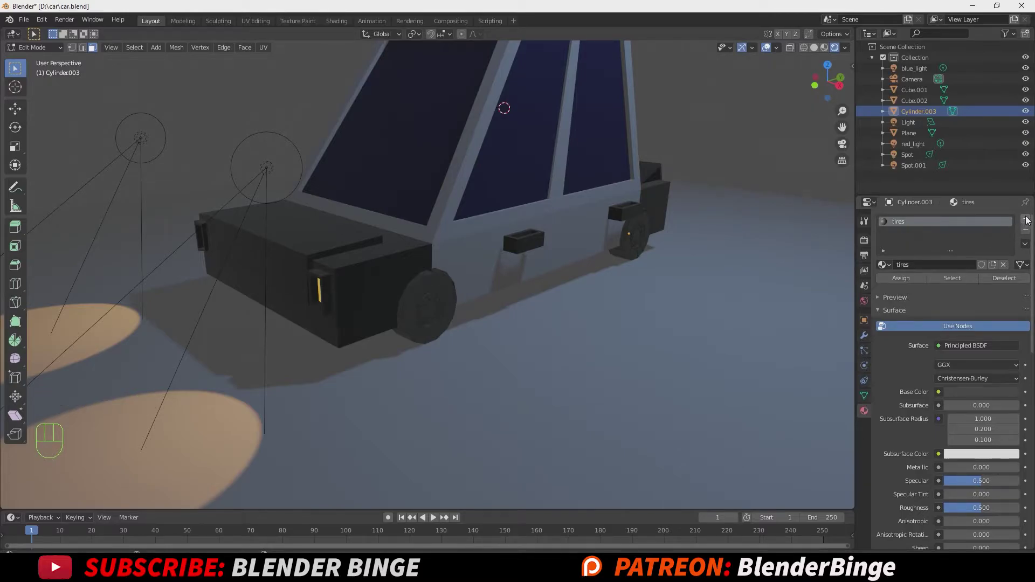
Add a second wheel material slot named 'rim' with a lighter grey base colour.
{"action": "left_click", "coordinate": [1028, 220]}
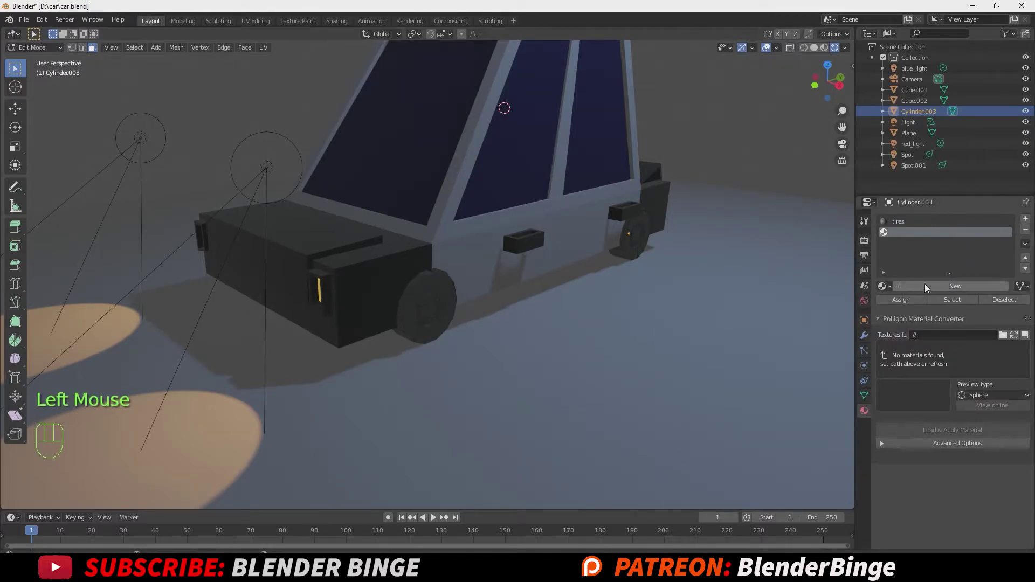
{"action": "left_click", "coordinate": [928, 287]}
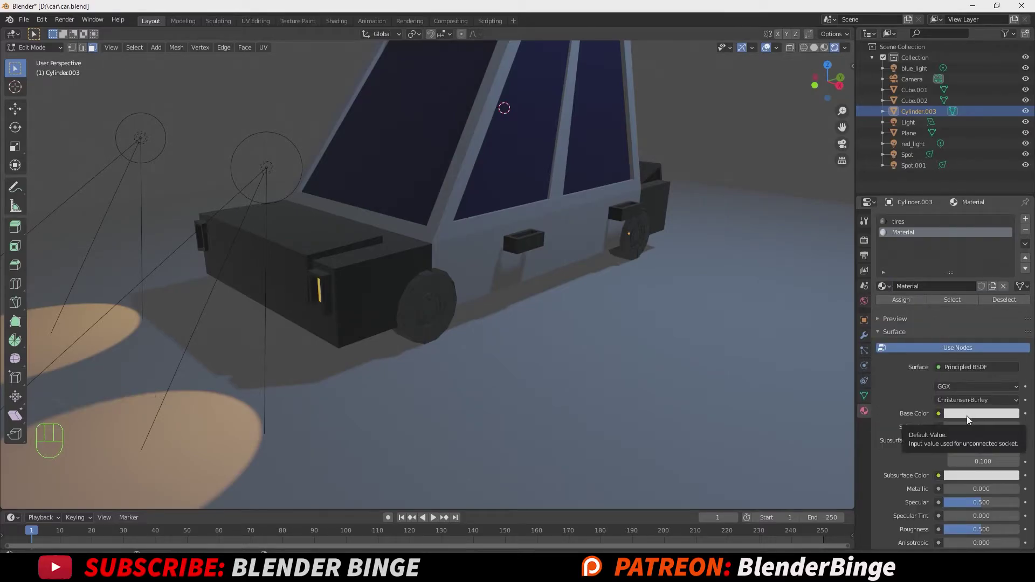
{"action": "left_click", "coordinate": [976, 417]}
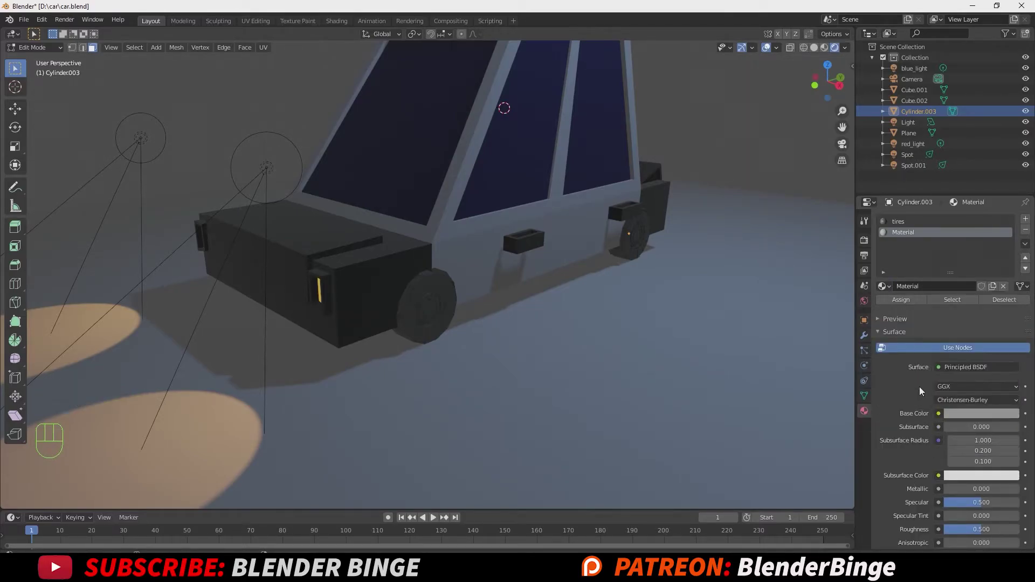
{"action": "left_click", "coordinate": [908, 238]}
{"action": "left_click_drag", "start_coordinate": [907, 239], "coordinate": [903, 229]}
{"action": "key", "text": "BackSpace"}
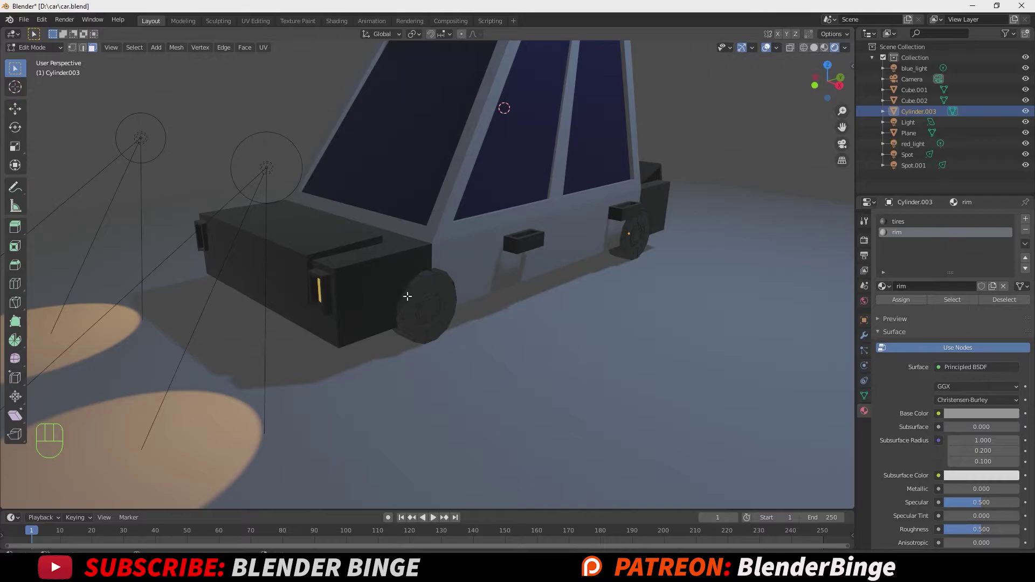
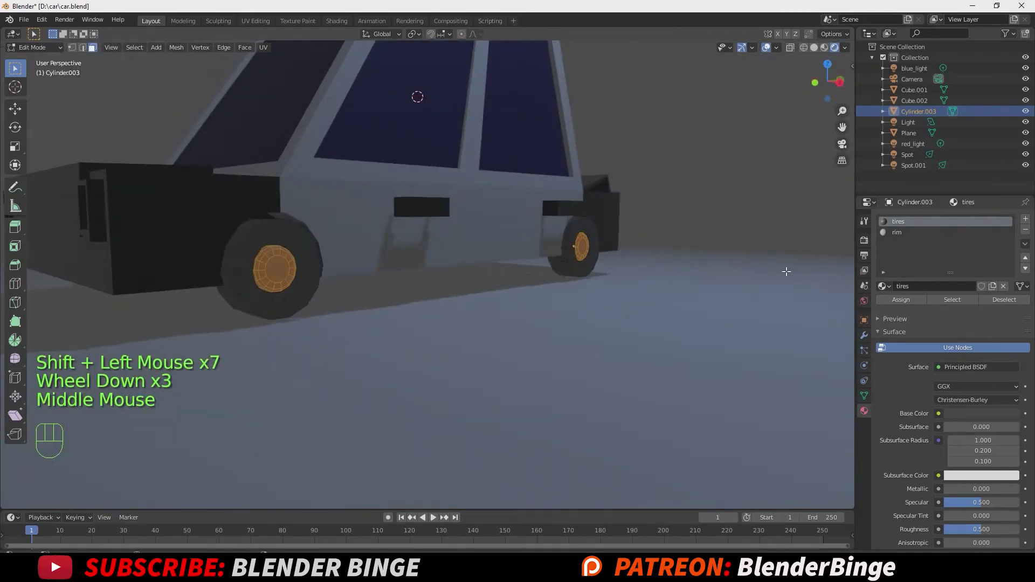
Assign the rim material to the wheels' hub faces and leave Edit Mode.
{"action": "left_click", "coordinate": [897, 234]}
{"action": "left_click", "coordinate": [904, 304]}
{"action": "key", "text": "Tab"}
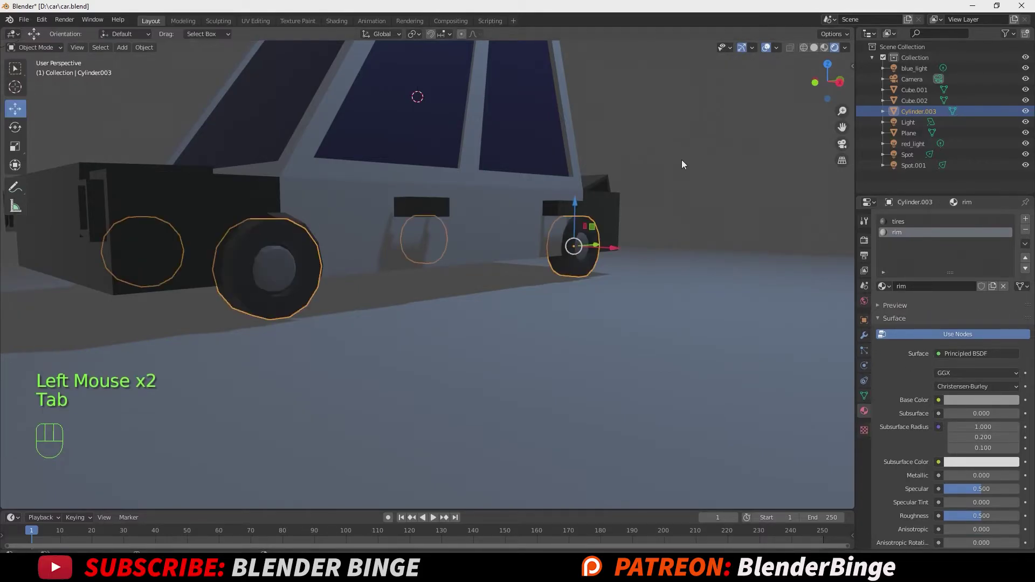
{"action": "middle_click", "coordinate": [567, 236]}
Loop-cut the ground plane near its edges and extrude the side strips up into sidewalks.
{"action": "left_click", "coordinate": [529, 288]}
{"action": "key", "text": "Tab"}
{"action": "key", "text": "ctrl+r"}
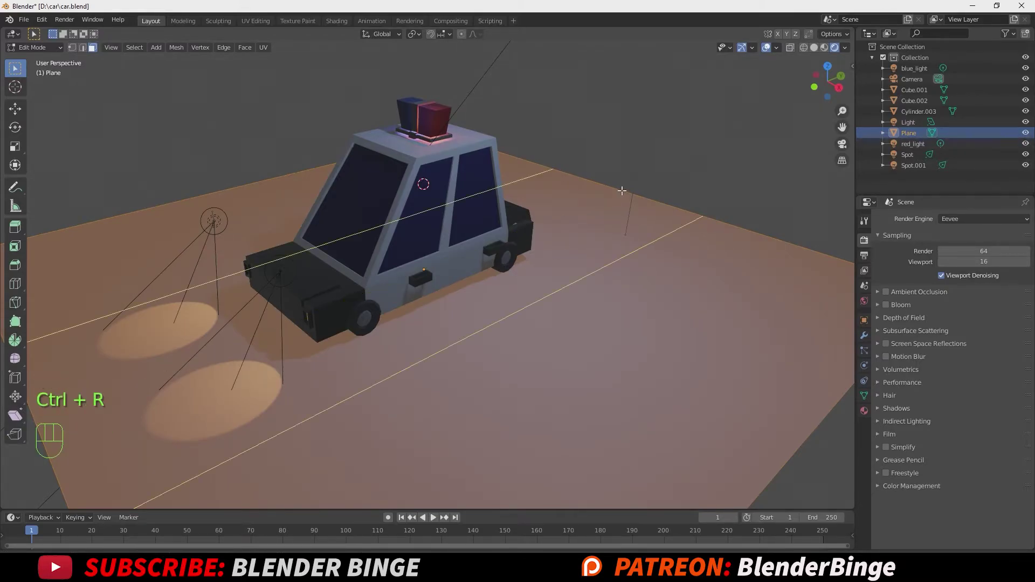
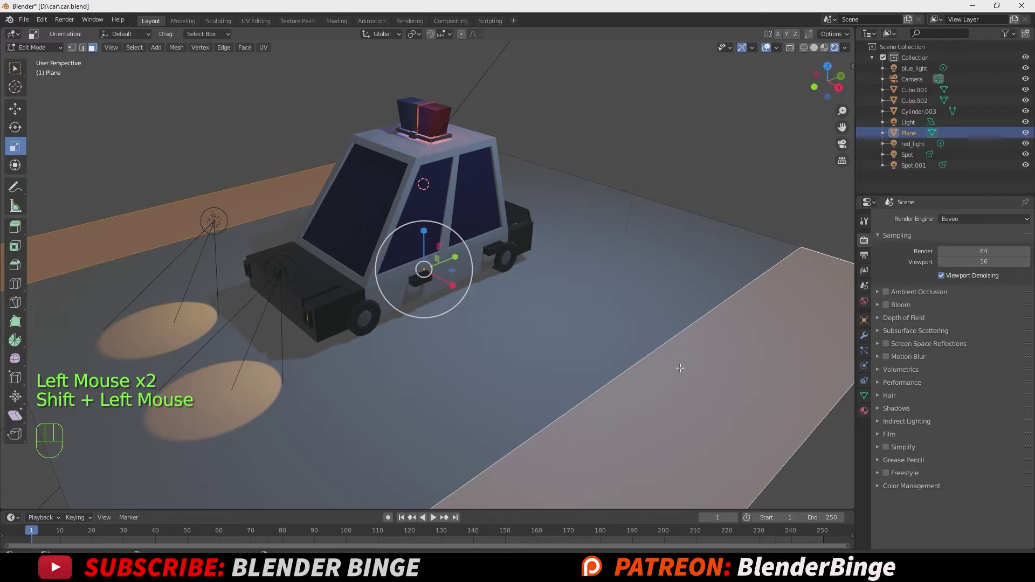
{"action": "key", "text": "e"}
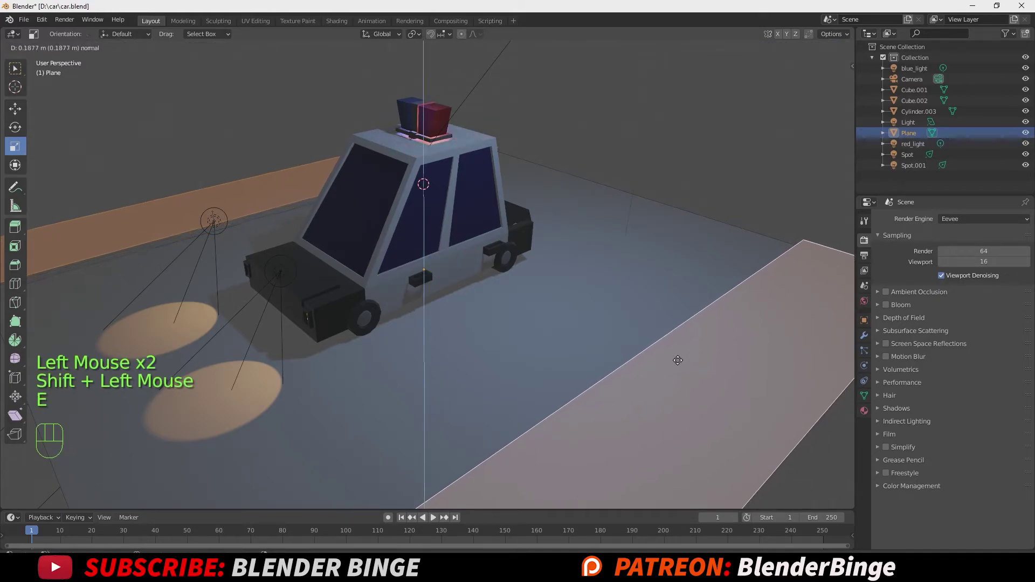
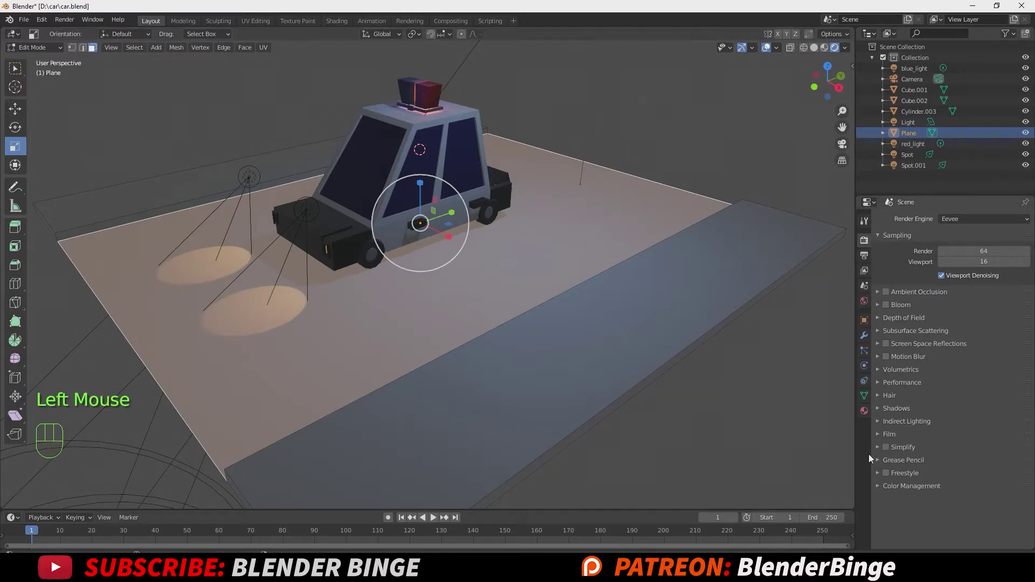
Create a dark grey road material (value ~0.29) with roughness lowered to about 0.294.
{"action": "left_click", "coordinate": [868, 410]}
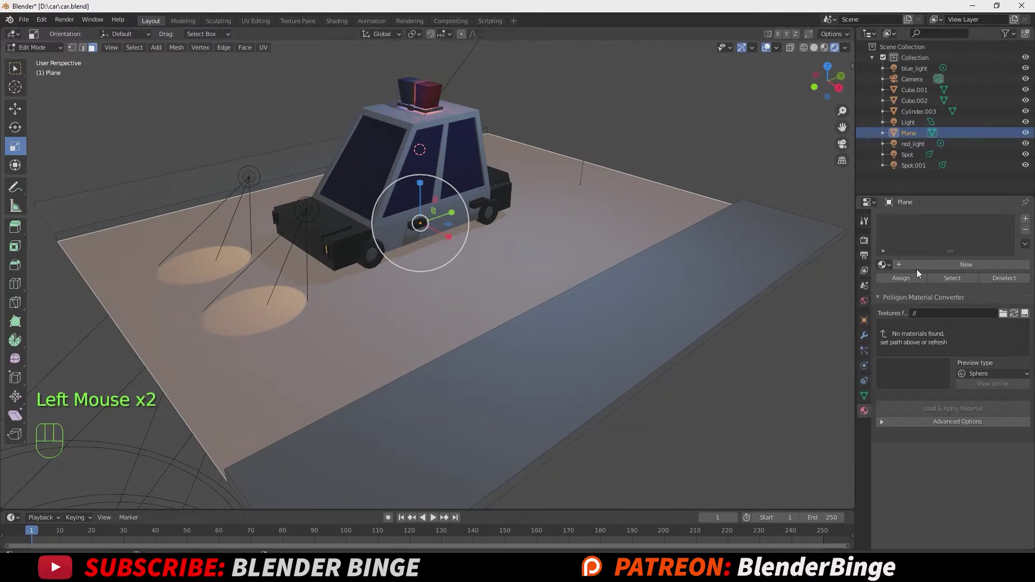
{"action": "left_click", "coordinate": [947, 267]}
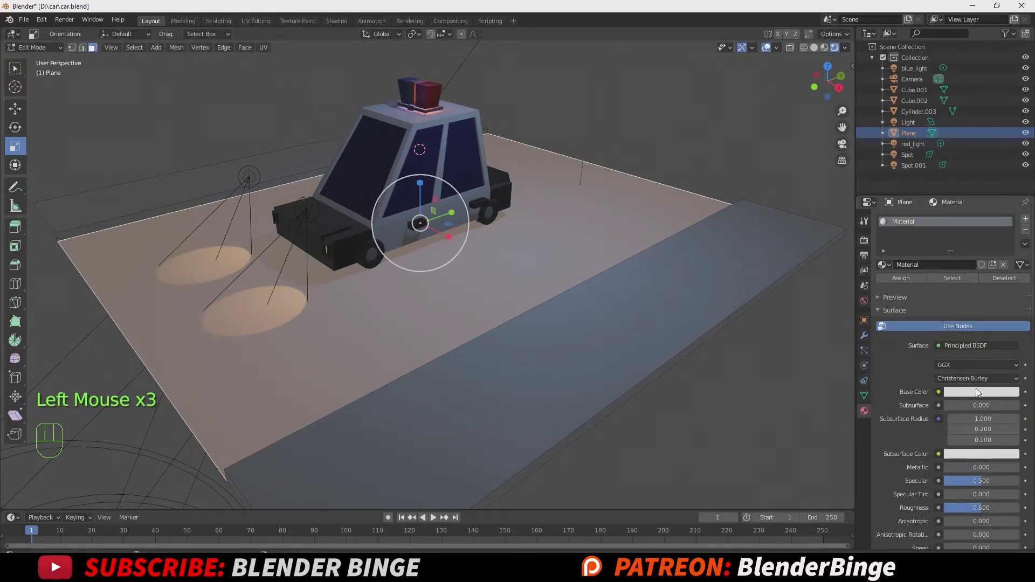
{"action": "left_click", "coordinate": [979, 395]}
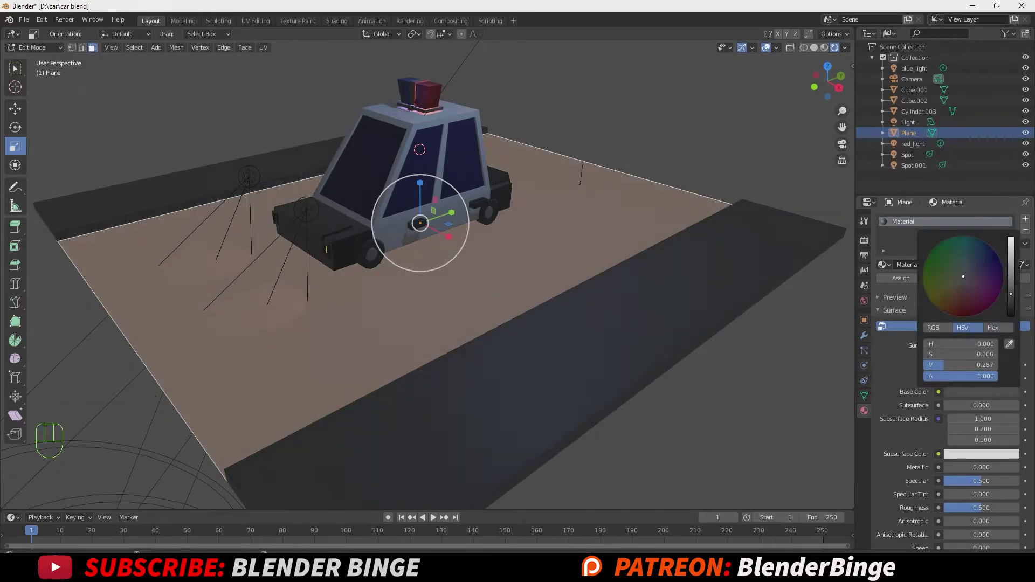
{"action": "scroll", "scroll_direction": "down", "scroll_amount": 3}
{"action": "left_click", "coordinate": [969, 470]}
{"action": "scroll", "scroll_direction": "up", "scroll_amount": 3}
{"action": "left_click", "coordinate": [907, 282]}
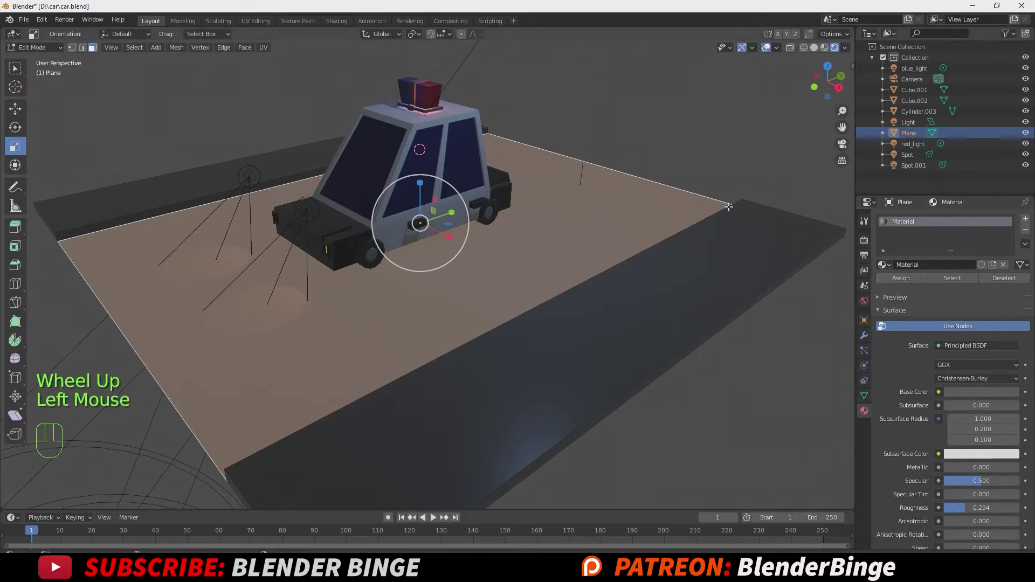
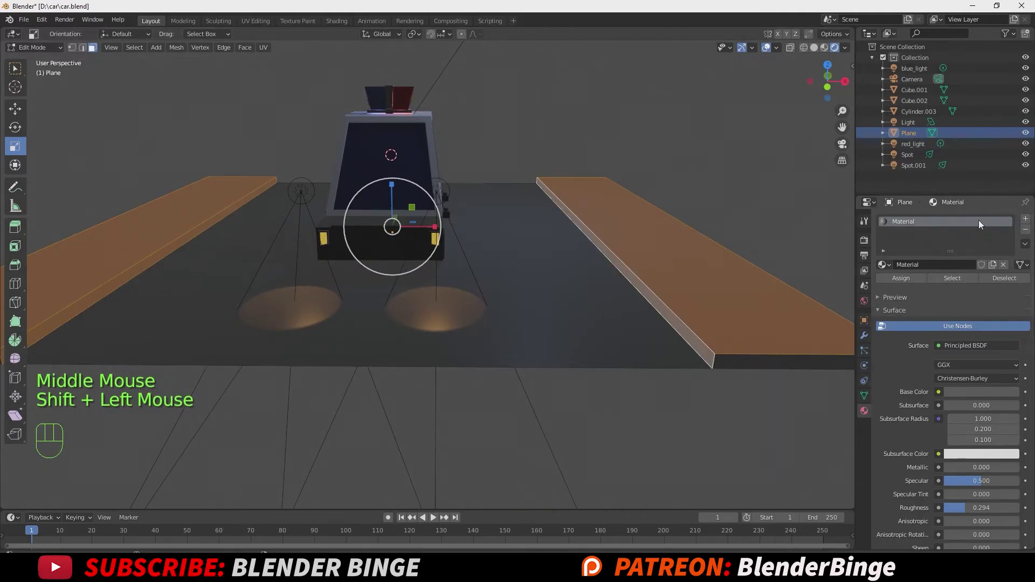
Add Material.001 with a light grey base colour as a second slot for the sidewalk strips.
{"action": "left_click", "coordinate": [1027, 220]}
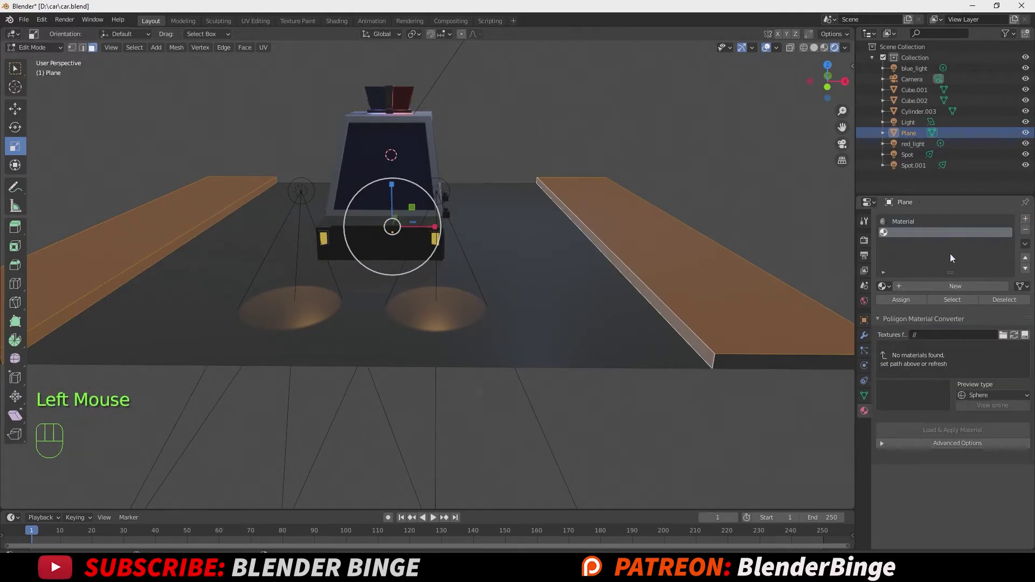
{"action": "left_click", "coordinate": [934, 289]}
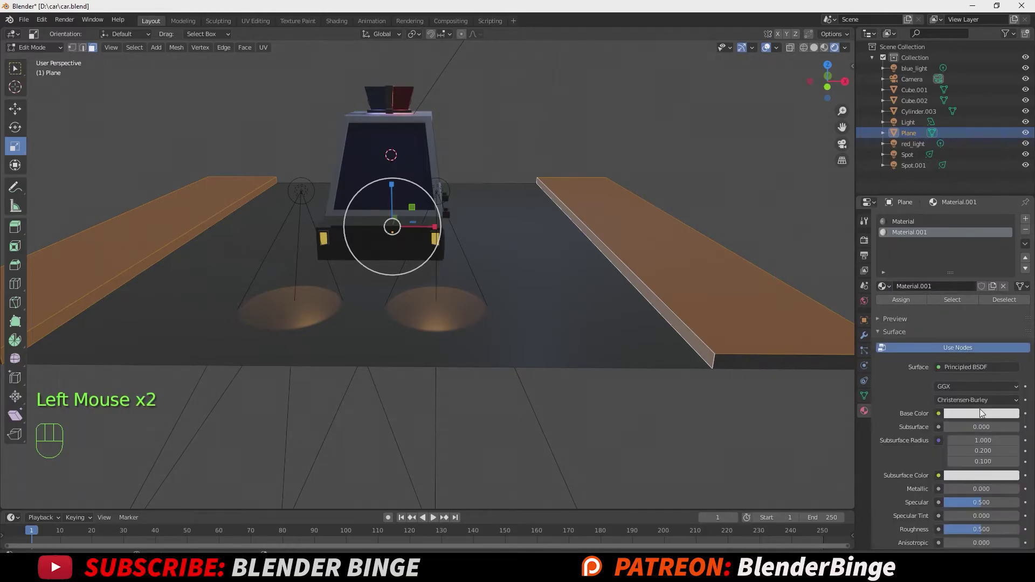
{"action": "left_click", "coordinate": [982, 418]}
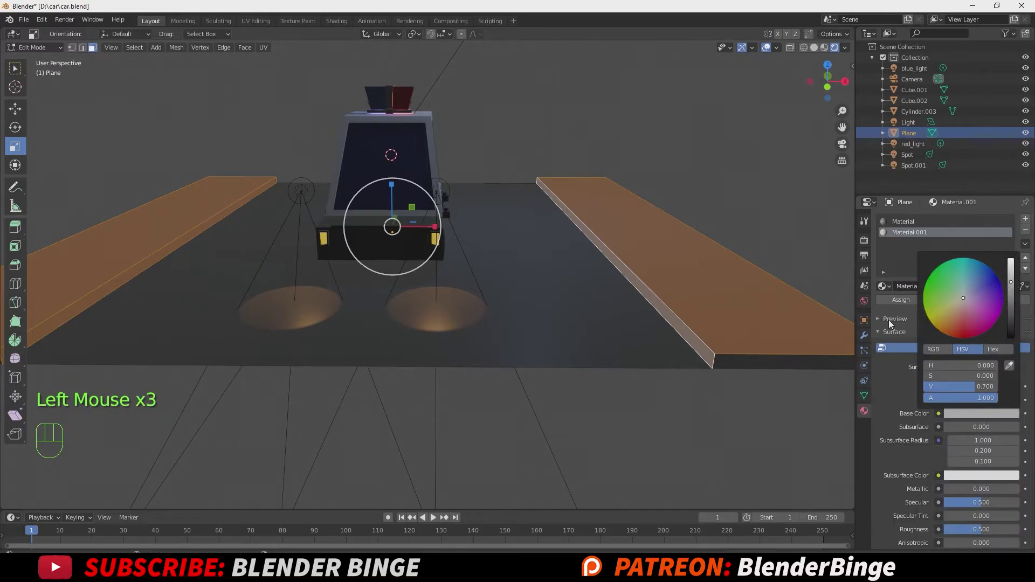
{"action": "scroll", "scroll_direction": "down", "scroll_amount": 3}
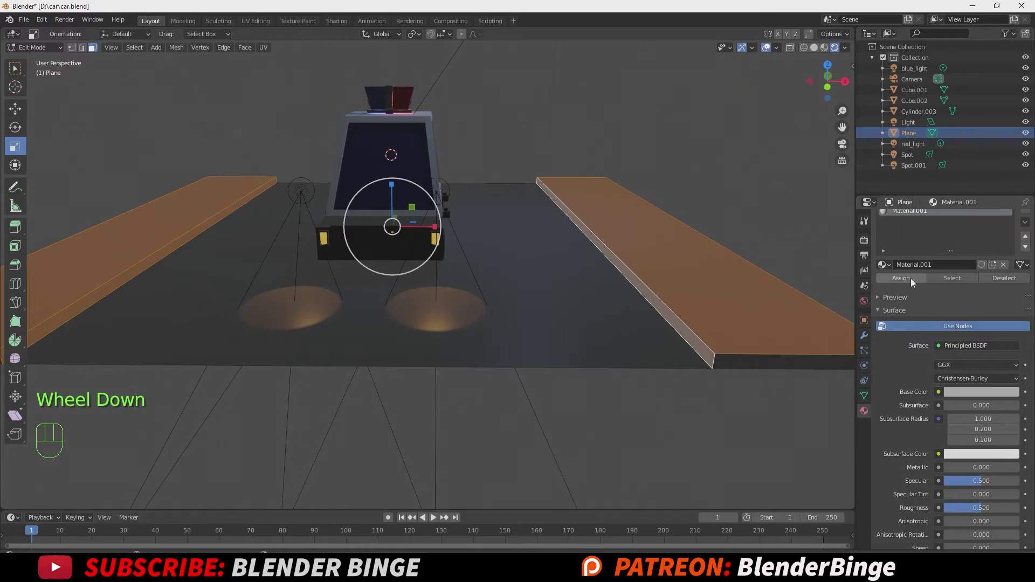
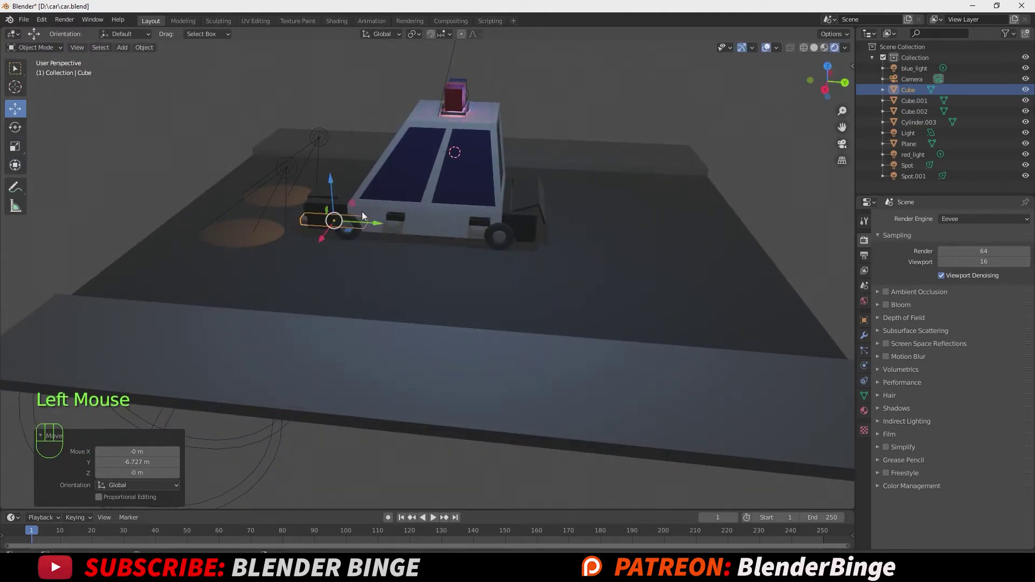
Duplicate the road-marking dash twice, placing copies along the road centre.
{"action": "key", "text": "shift+d"}
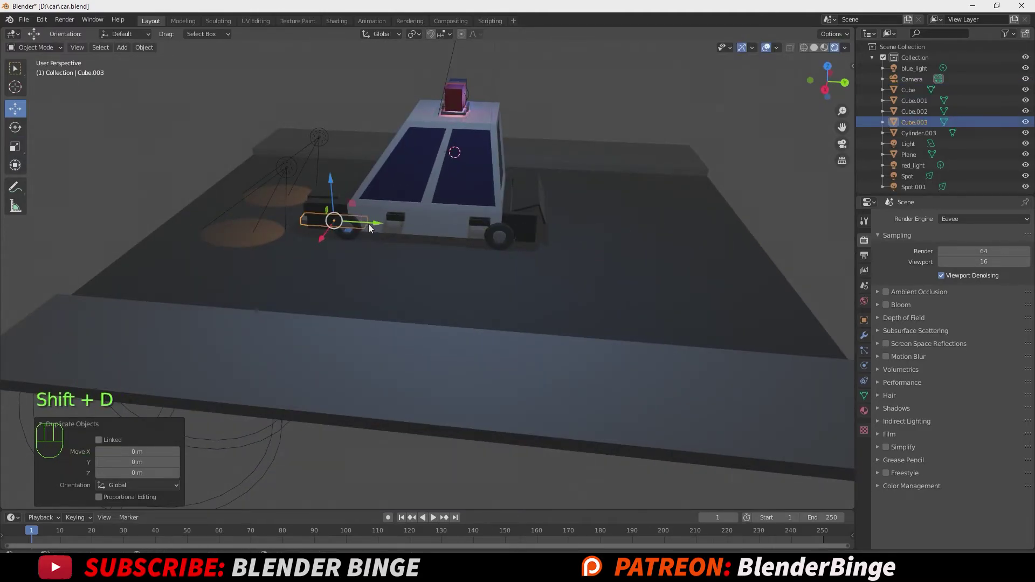
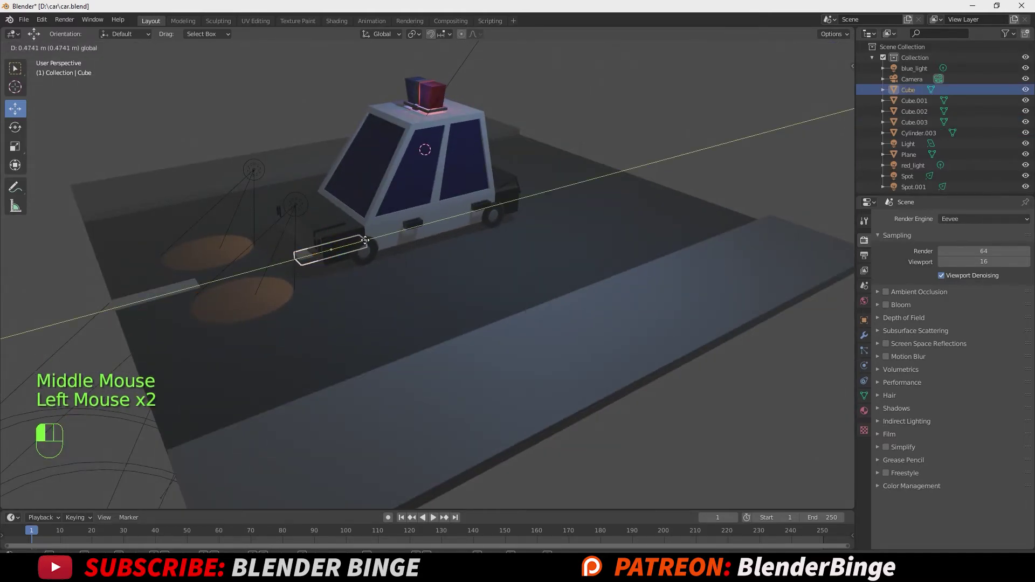
{"action": "left_click", "coordinate": [184, 288]}
{"action": "key", "text": "shift+d"}
{"action": "left_click_drag", "start_coordinate": [280, 267], "coordinate": [576, 192]}
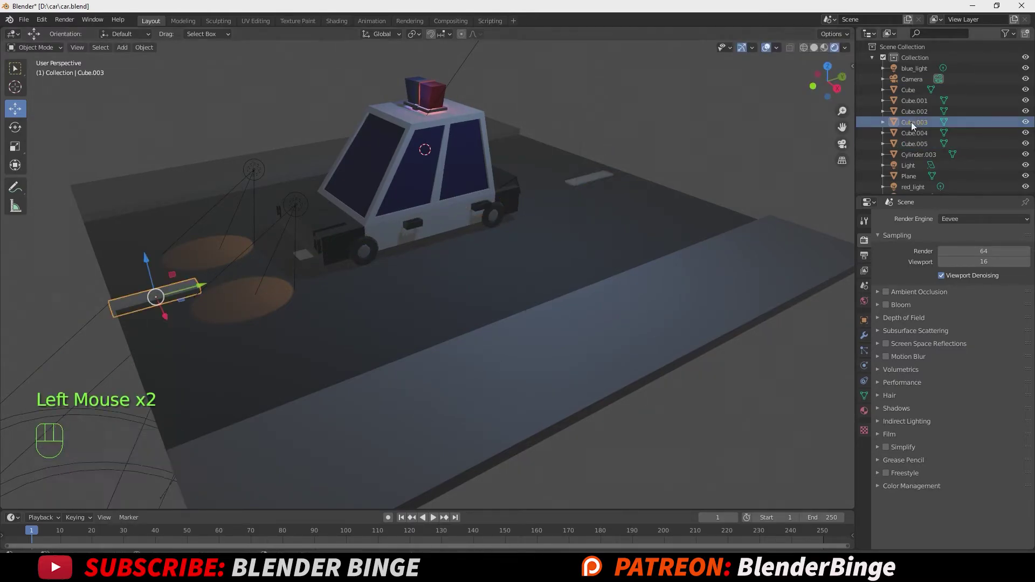
Select the three dashes and join them into a single object with Ctrl+J.
{"action": "left_click", "coordinate": [915, 136]}
{"action": "left_click", "coordinate": [918, 148]}
{"action": "scroll", "scroll_direction": "down", "scroll_amount": 3}
{"action": "scroll", "scroll_direction": "up", "scroll_amount": 3}
{"action": "scroll", "scroll_direction": "up", "scroll_amount": 3}
{"action": "left_click_drag", "start_coordinate": [323, 279], "coordinate": [450, 278]}
{"action": "left_click", "coordinate": [397, 99]}
{"action": "scroll", "scroll_direction": "down", "scroll_amount": 3}
{"action": "key", "text": "ctrl+j"}
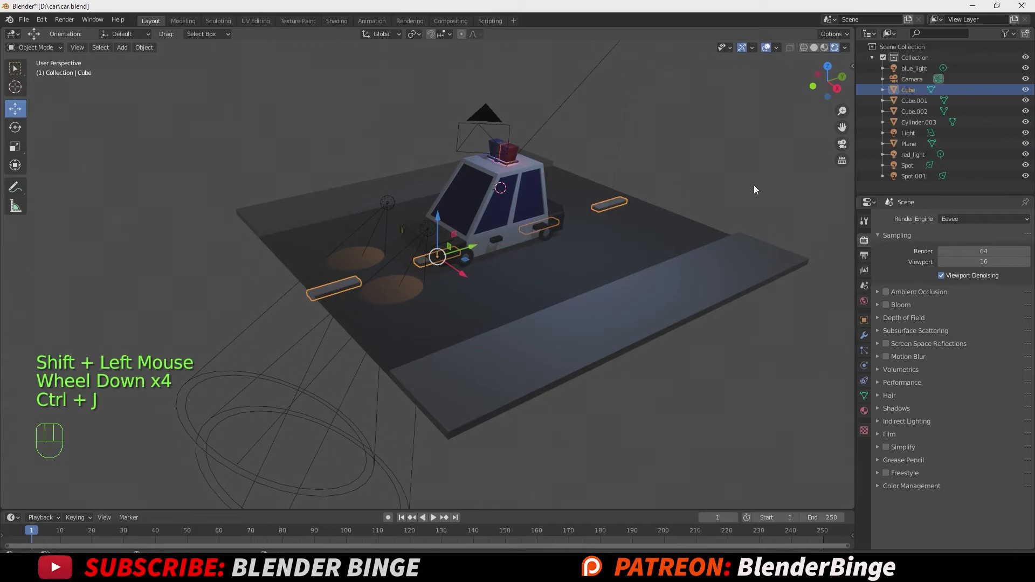
{"action": "left_click", "coordinate": [755, 187]}
{"action": "left_click", "coordinate": [335, 291]}
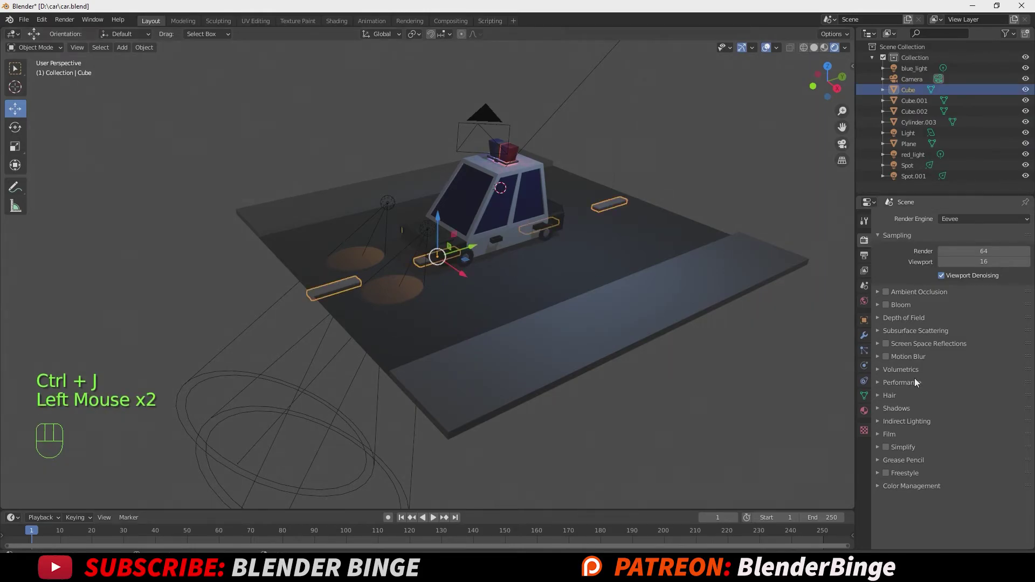
Give the dashes a yellow-orange material with roughness about 0.33, then add Cube.003.
{"action": "left_click", "coordinate": [863, 416]}
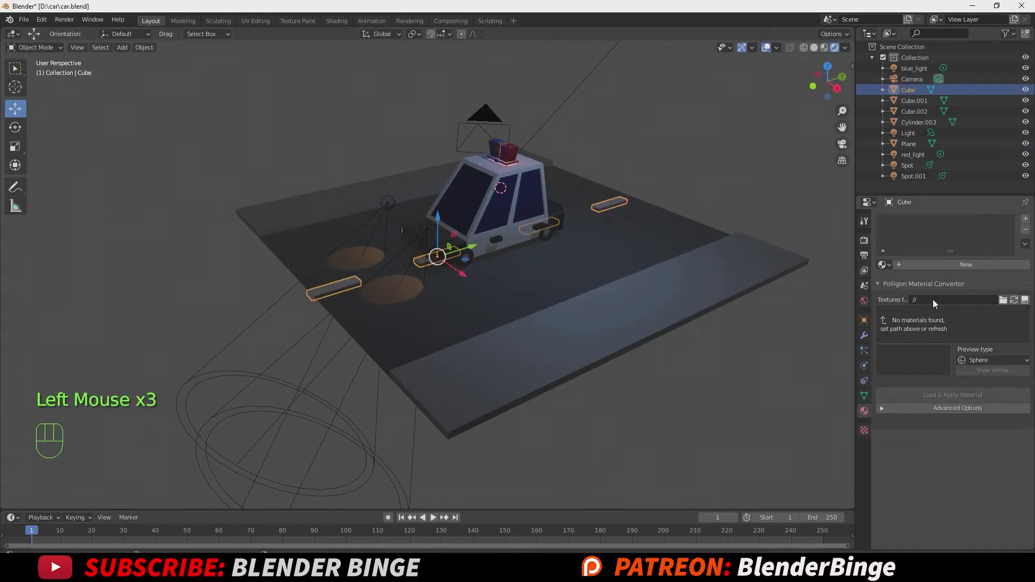
{"action": "left_click", "coordinate": [937, 266]}
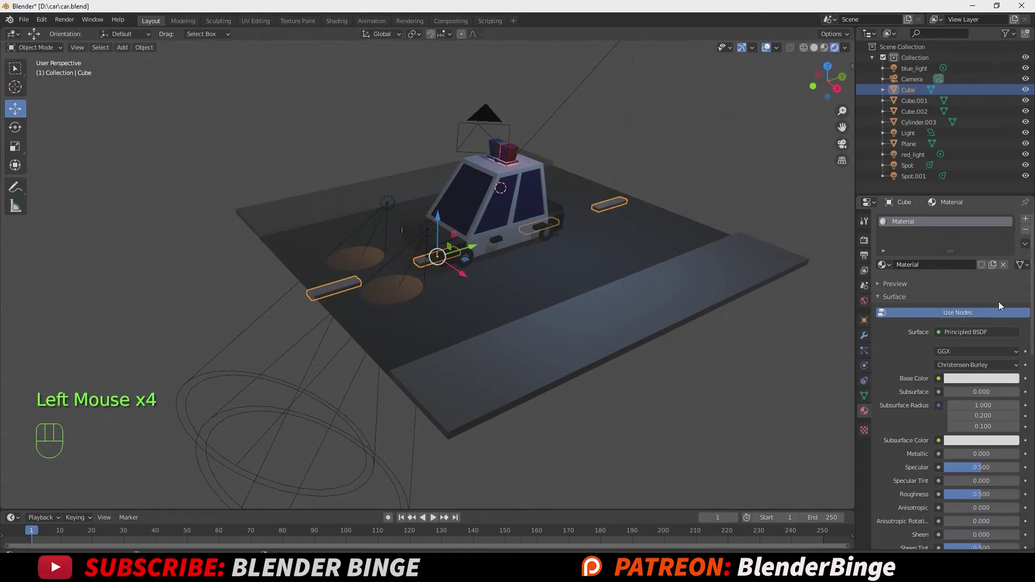
{"action": "left_click", "coordinate": [974, 383]}
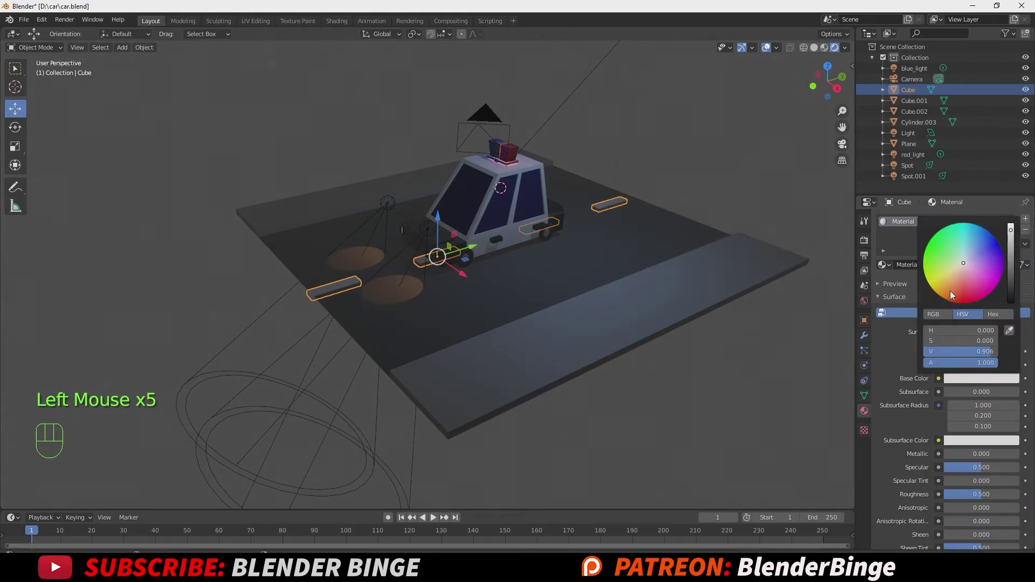
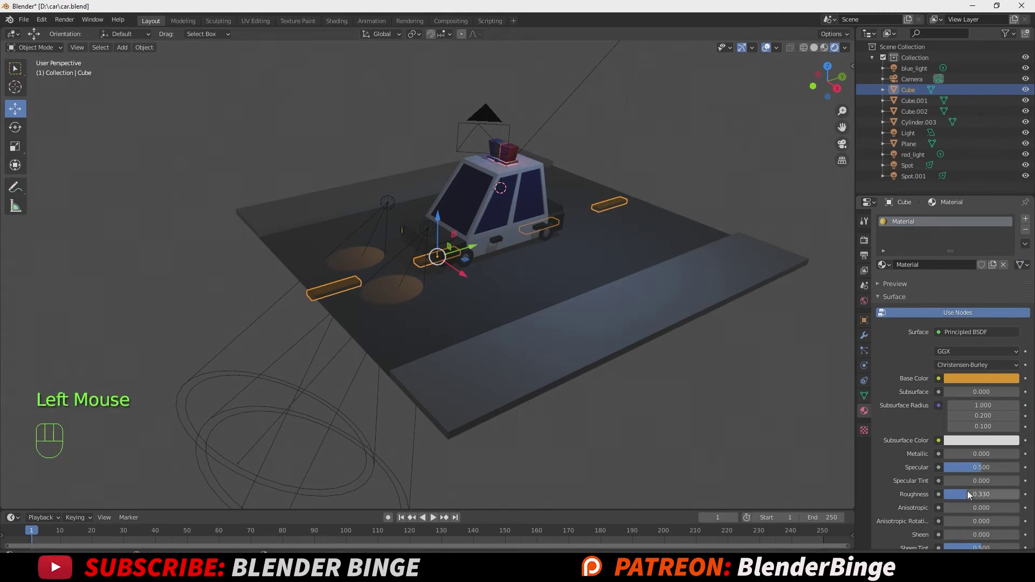
{"action": "key", "text": "shift+a"}
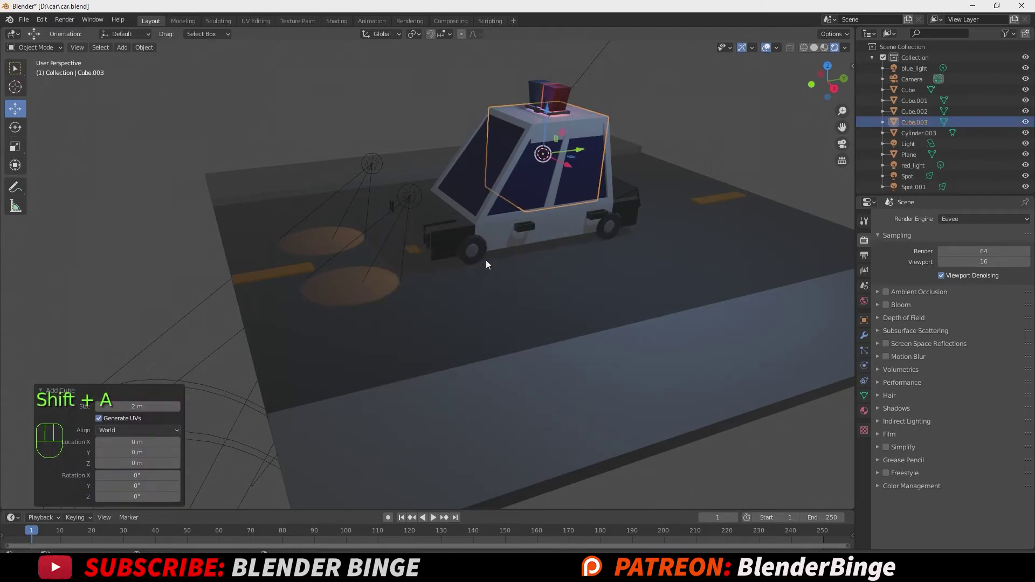
Move Cube.003 onto the near sidewalk and flatten it into a thin slab resting on top.
{"action": "left_click_drag", "start_coordinate": [569, 170], "coordinate": [707, 344]}
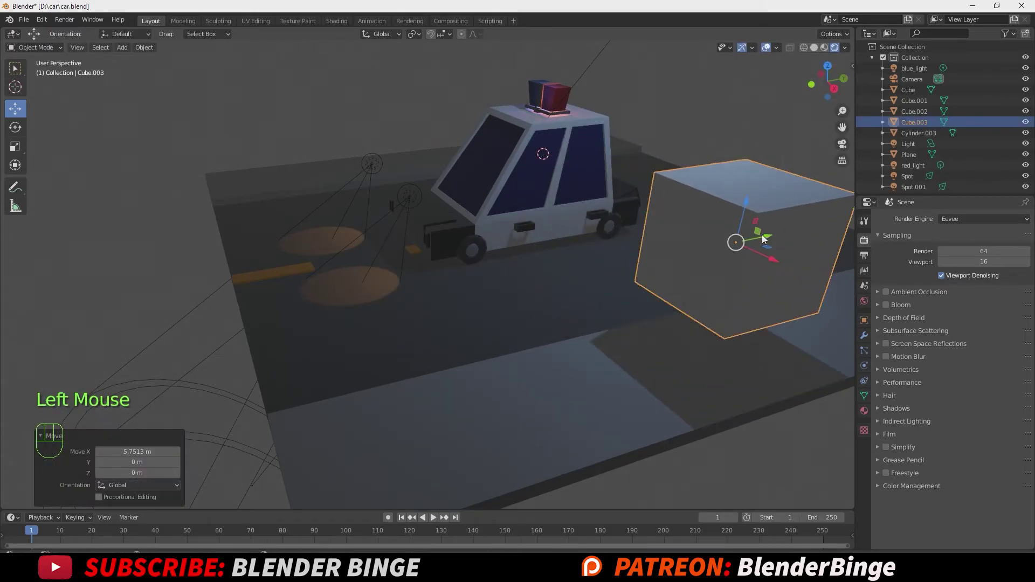
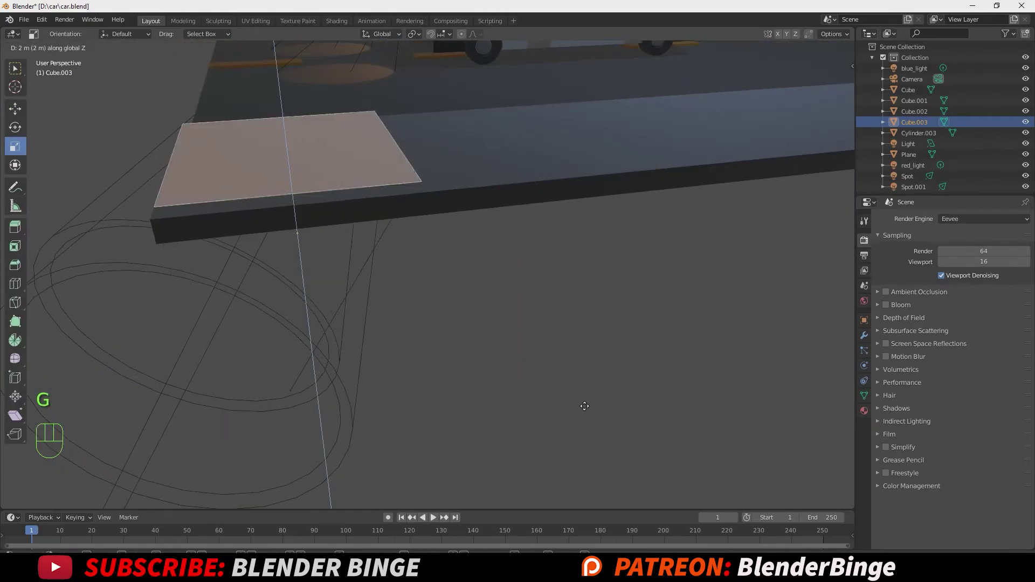
{"action": "key", "text": "Tab"}
{"action": "left_click_drag", "start_coordinate": [411, 257], "coordinate": [418, 318]}
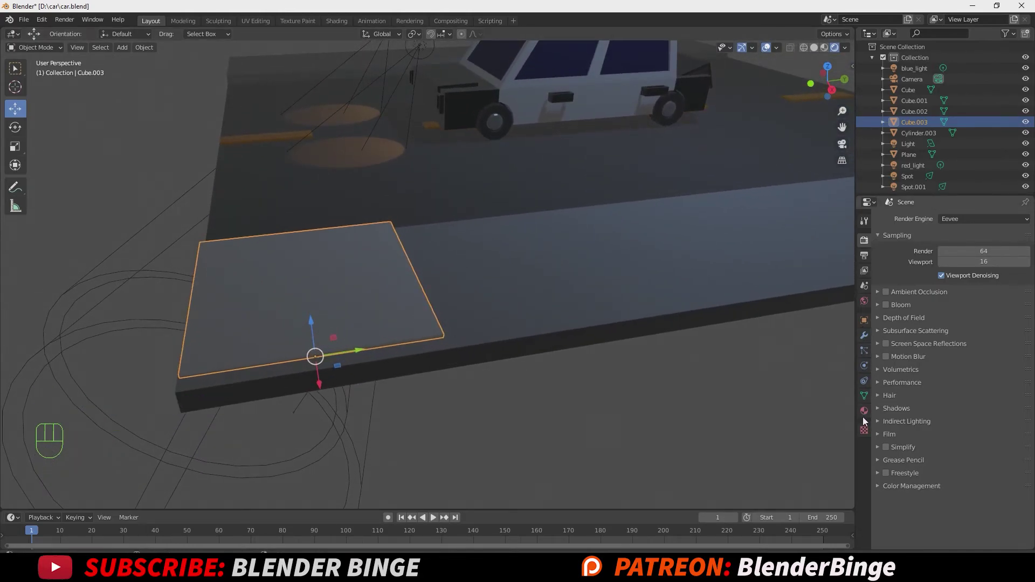
Give slab Cube.003 a new Material.001 with a light grey base colour (value ~0.707).
{"action": "left_click", "coordinate": [865, 417]}
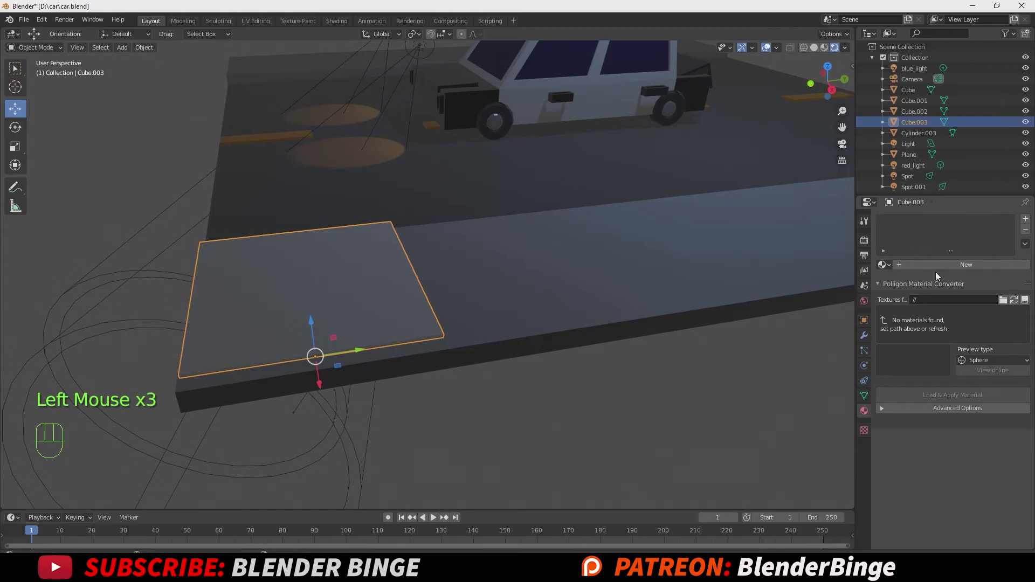
{"action": "left_click", "coordinate": [936, 269]}
{"action": "left_click", "coordinate": [958, 385]}
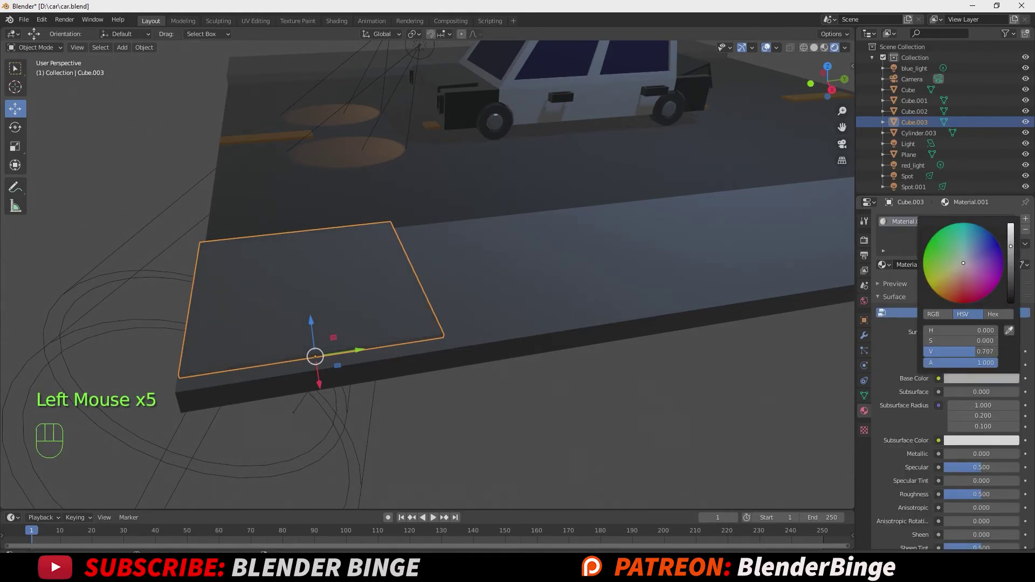
{"action": "middle_click", "coordinate": [872, 295]}
{"action": "scroll", "scroll_direction": "down", "scroll_amount": 3}
{"action": "left_click", "coordinate": [866, 341]}
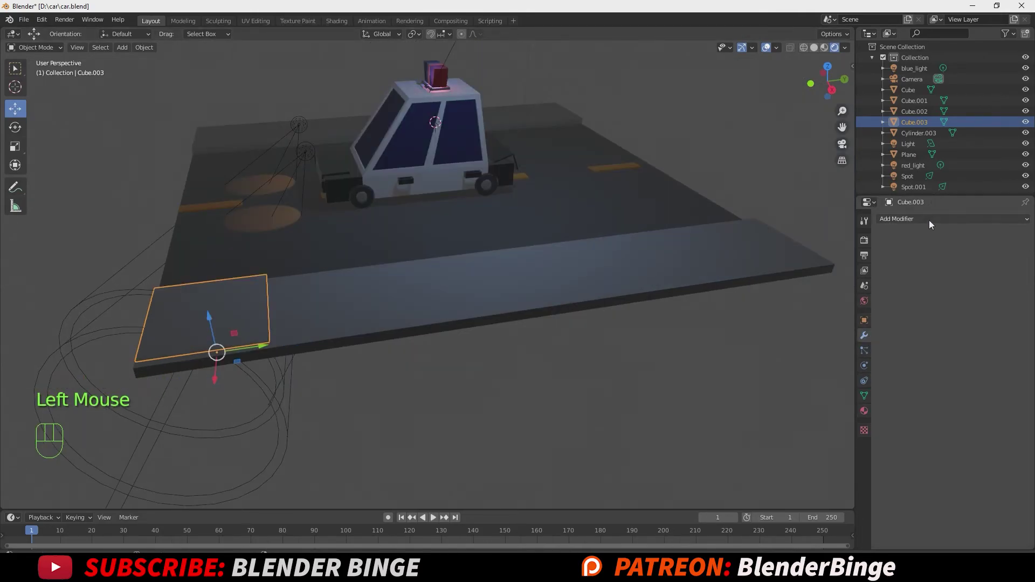
Array the slab into 6 copies (Relative Offset Y 1.02) and mirror them across Cube.002.
{"action": "left_click_drag", "start_coordinate": [934, 218], "coordinate": [831, 248]}
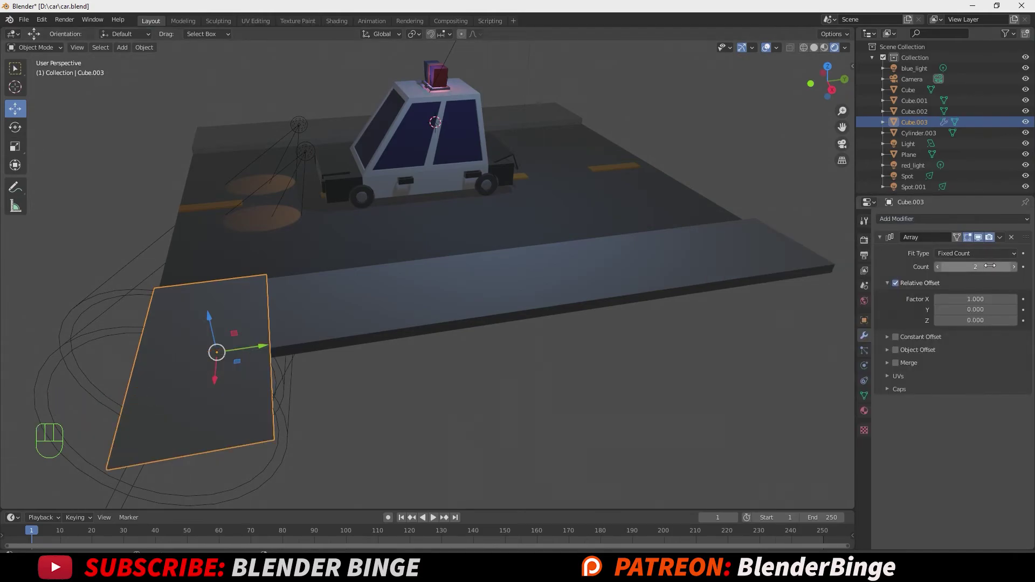
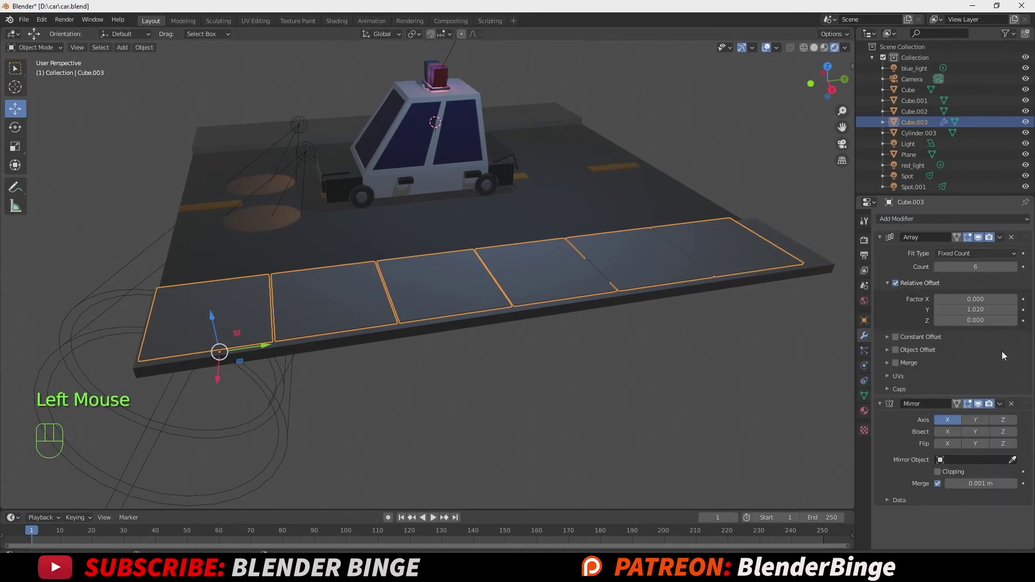
{"action": "left_click", "coordinate": [1016, 463]}
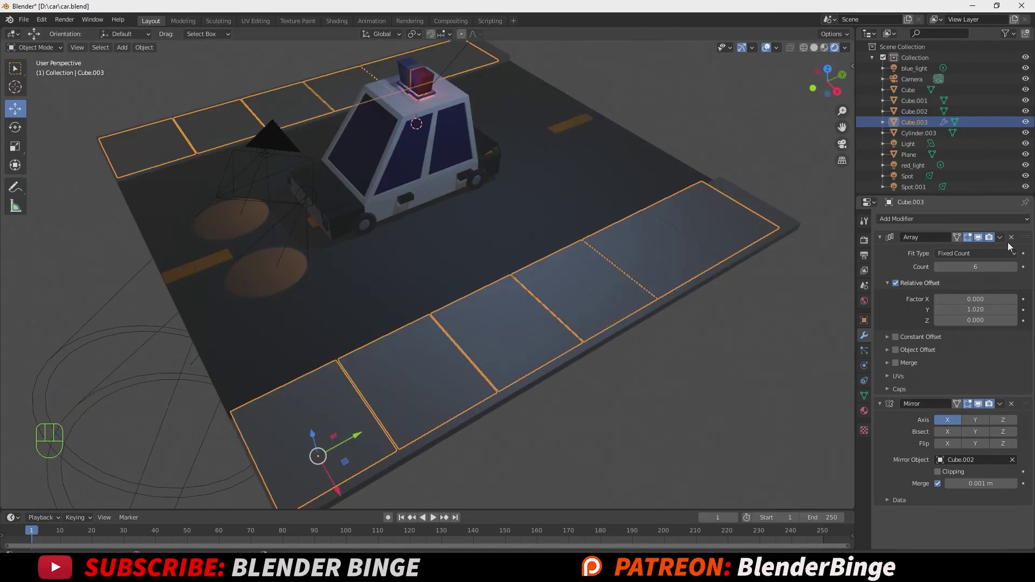
{"action": "left_click_drag", "start_coordinate": [1004, 239], "coordinate": [984, 250]}
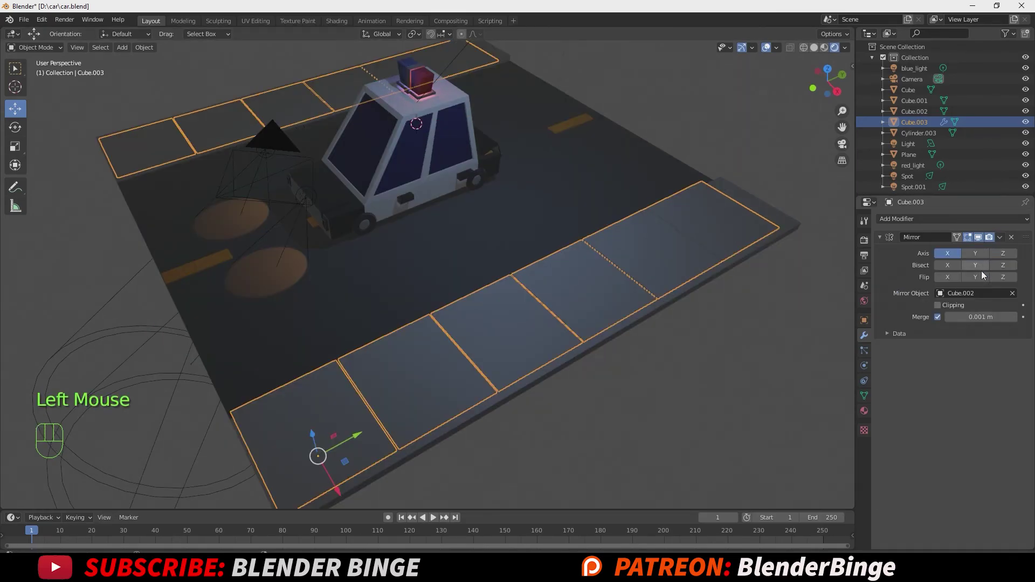